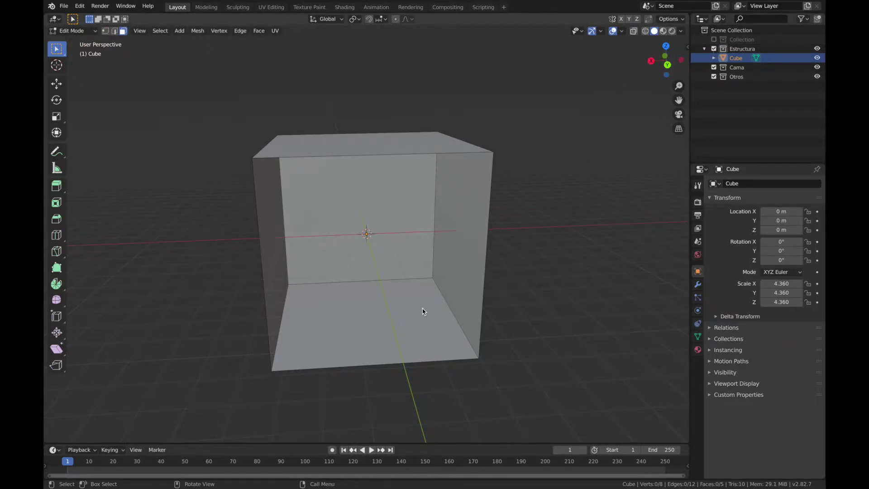
Step: Select the whole box and stretch it wider along X and deeper along Y
{"action": "key", "text": "a"}
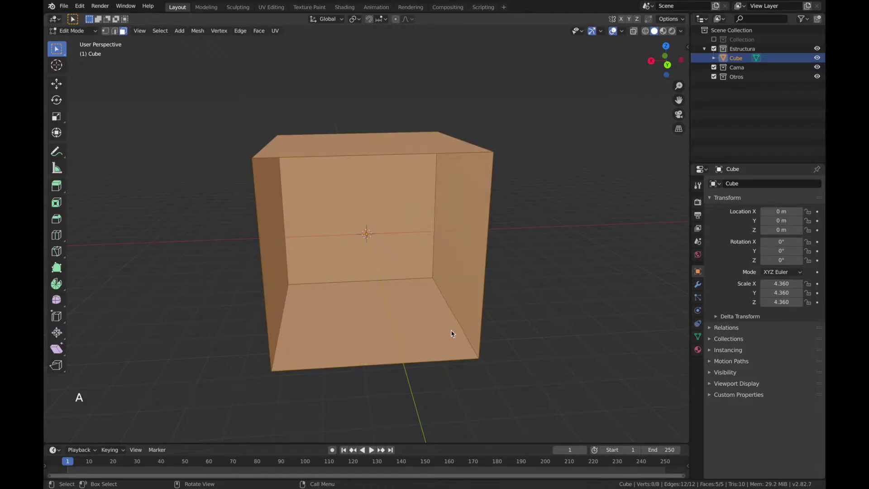
{"action": "key", "text": "s"}
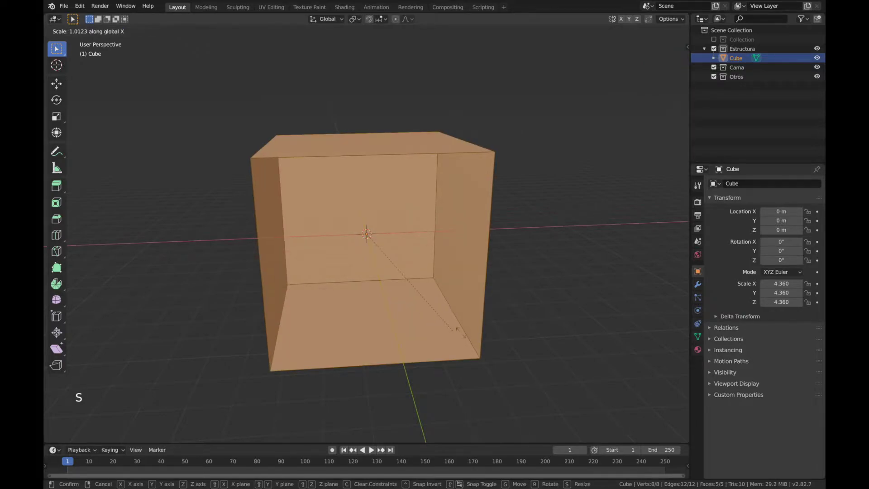
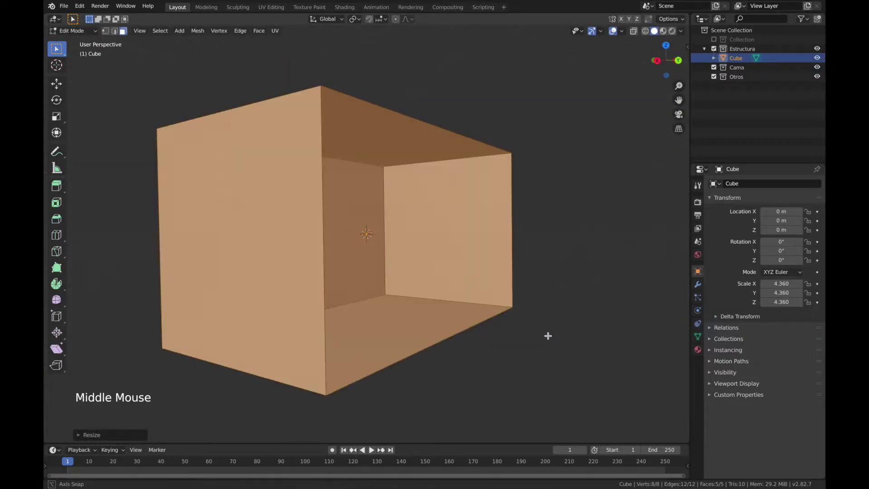
{"action": "scroll", "scroll_direction": "down", "scroll_amount": 3}
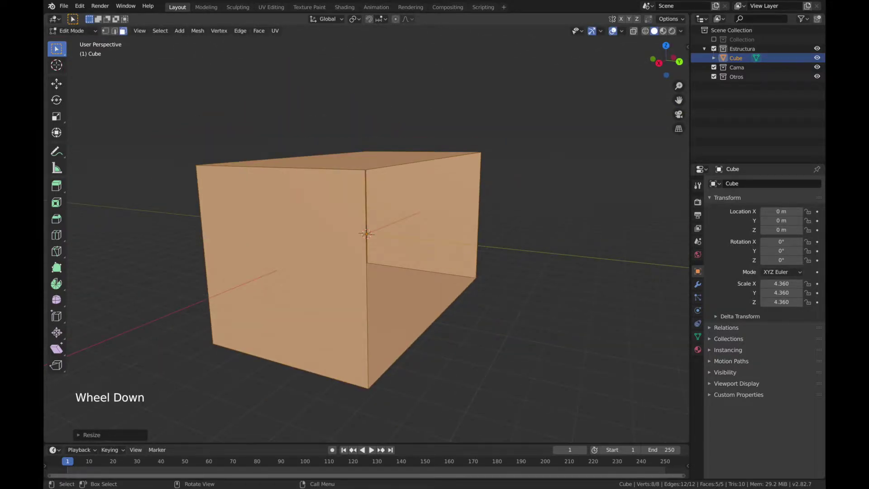
{"action": "key", "text": "s"}
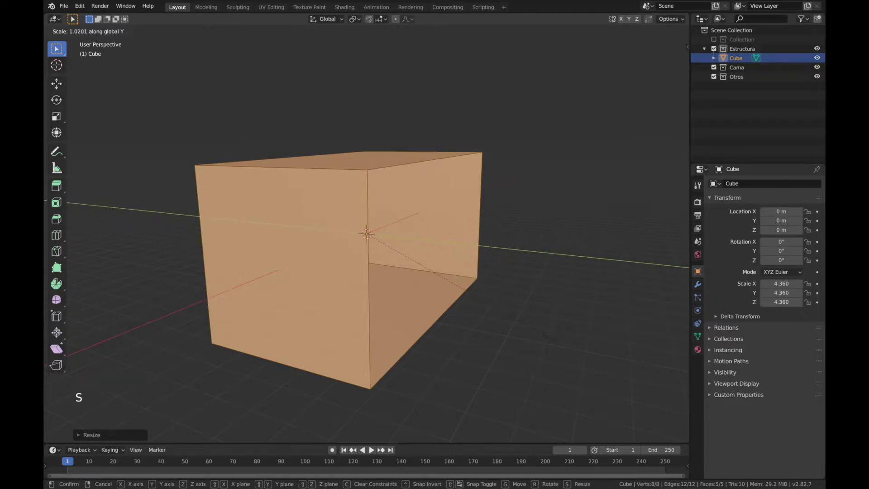
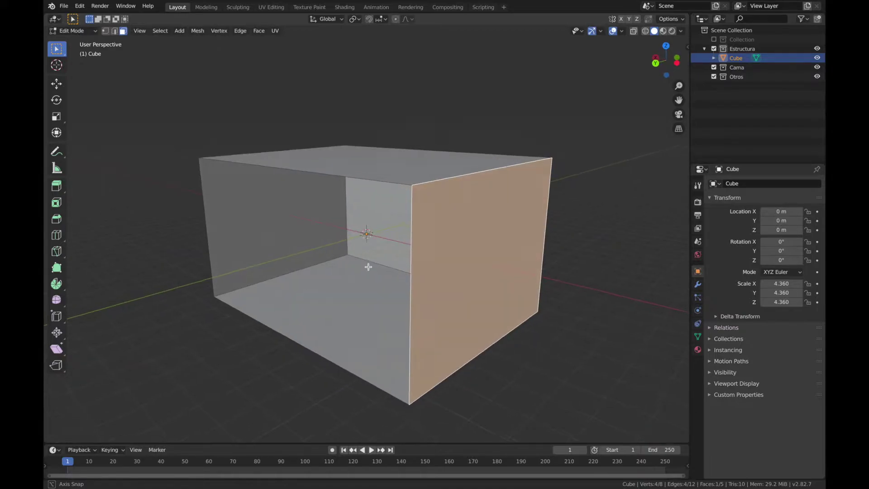
Step: Add horizontal and vertical loop cuts splitting the box into wall bands and sections
{"action": "scroll", "scroll_direction": "down", "scroll_amount": 3}
{"action": "key", "text": "ctrl+r"}
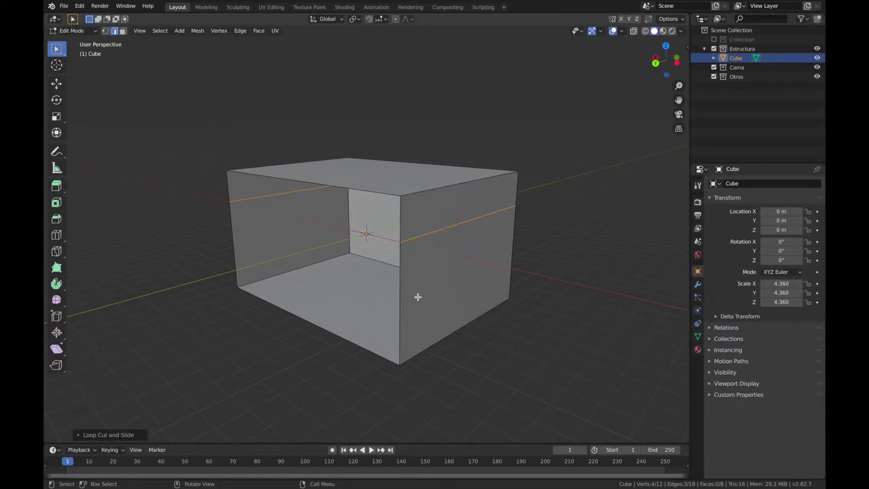
{"action": "key", "text": "ctrl+r"}
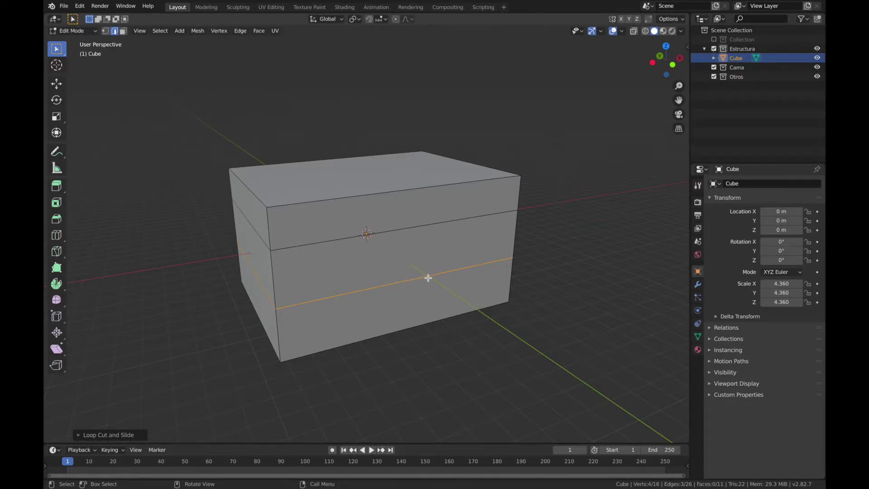
{"action": "key", "text": "ctrl+r"}
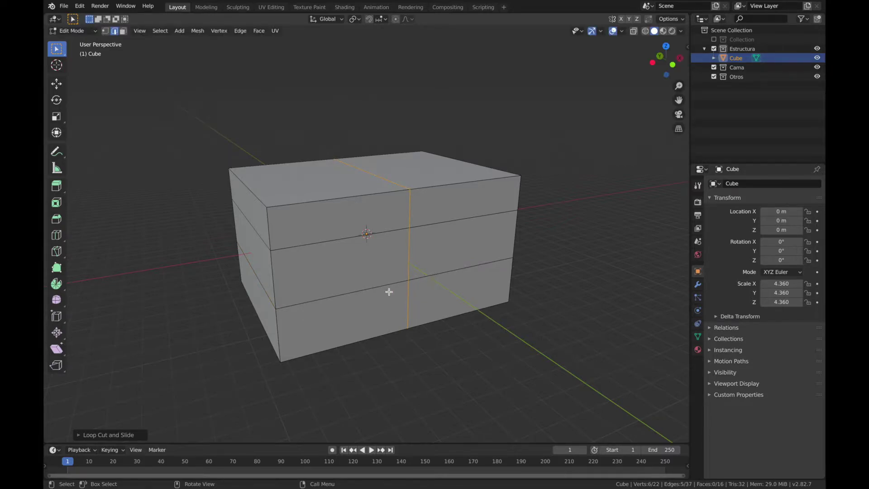
{"action": "key", "text": "ctrl+r"}
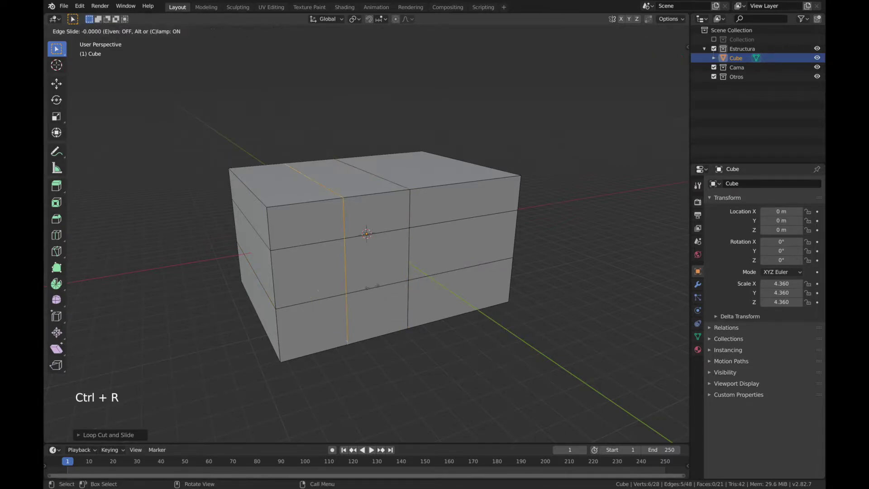
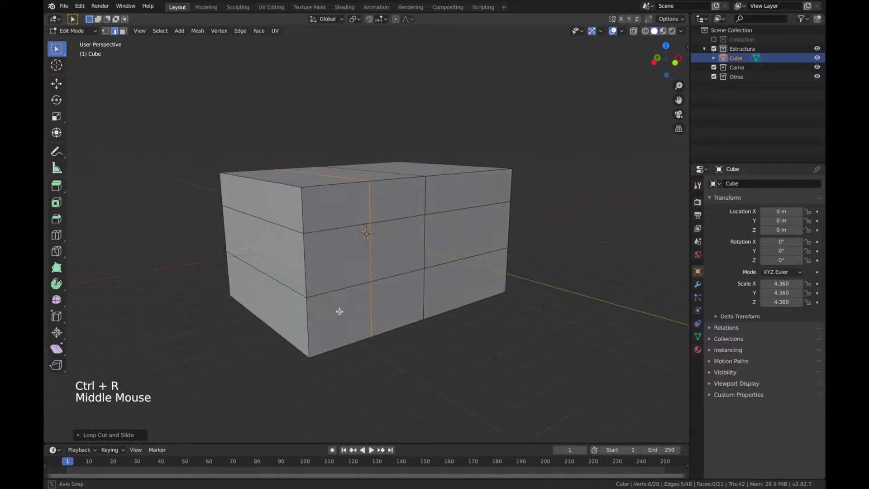
{"action": "key", "text": "ctrl+r"}
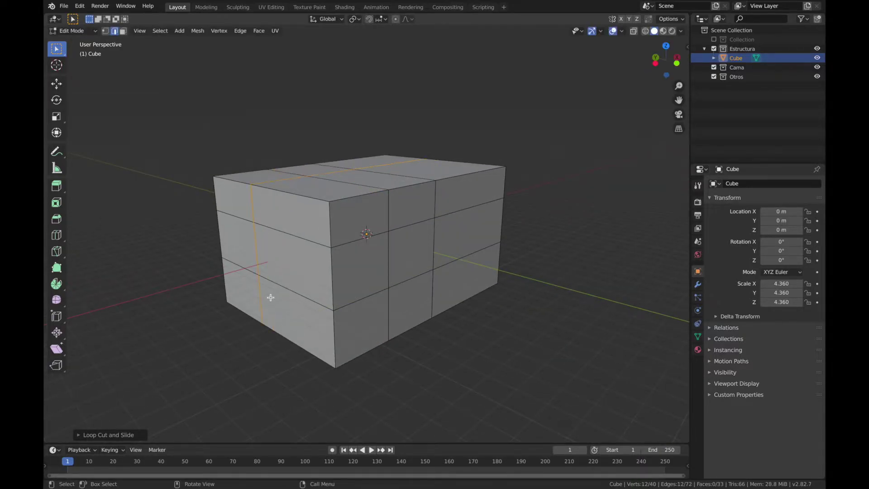
{"action": "key", "text": "ctrl+r"}
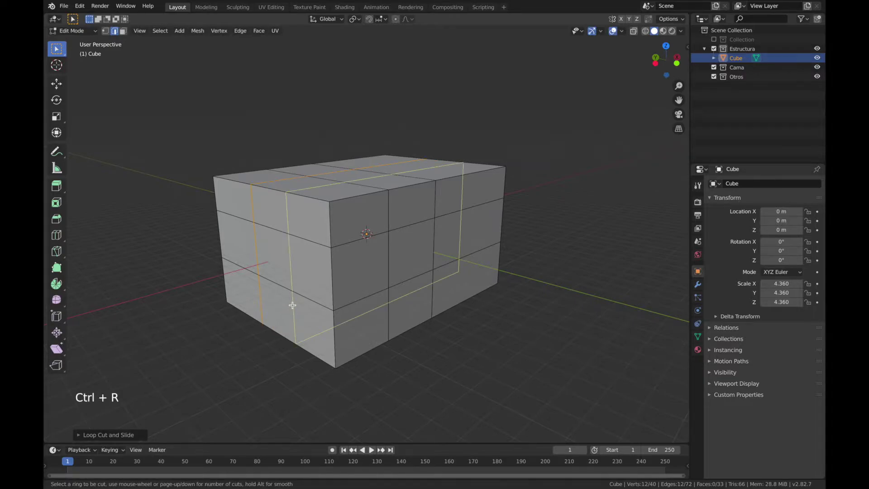
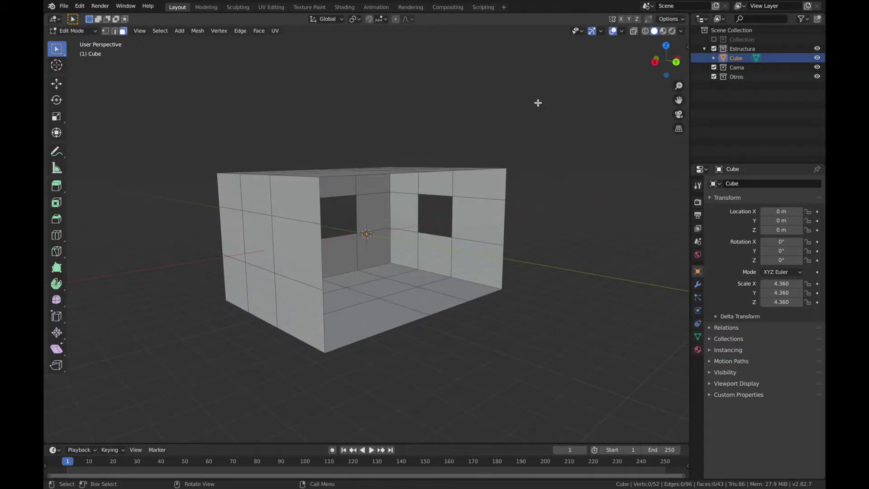
Step: Delete two far-wall panels for windows and bring up the viewport shading options
{"action": "left_click", "coordinate": [684, 33]}
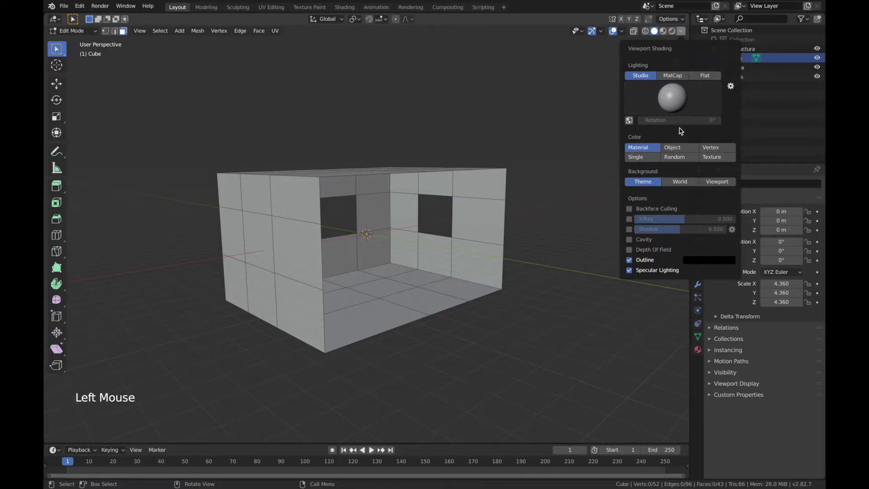
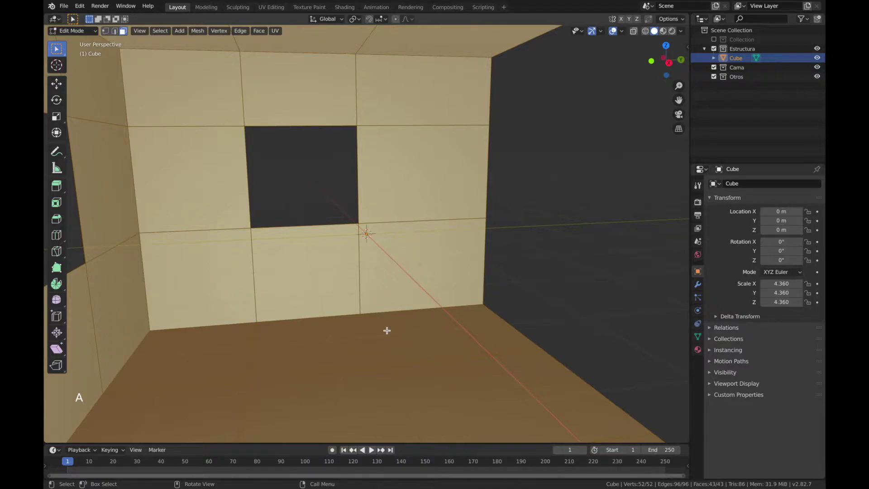
Step: Widen the window opening by scaling its vertical edges apart along Y
{"action": "key", "text": "s"}
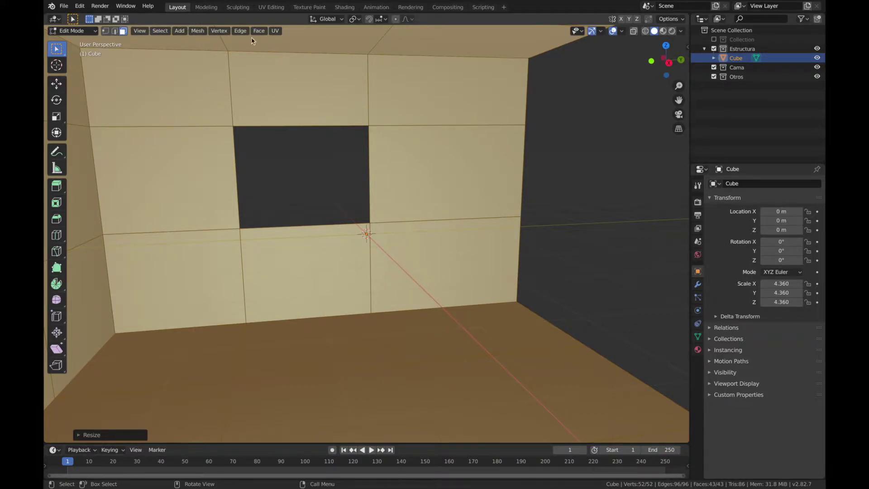
Step: Add a cube inside the room and flatten it along Y into a thin upright panel
{"action": "left_click", "coordinate": [176, 34]}
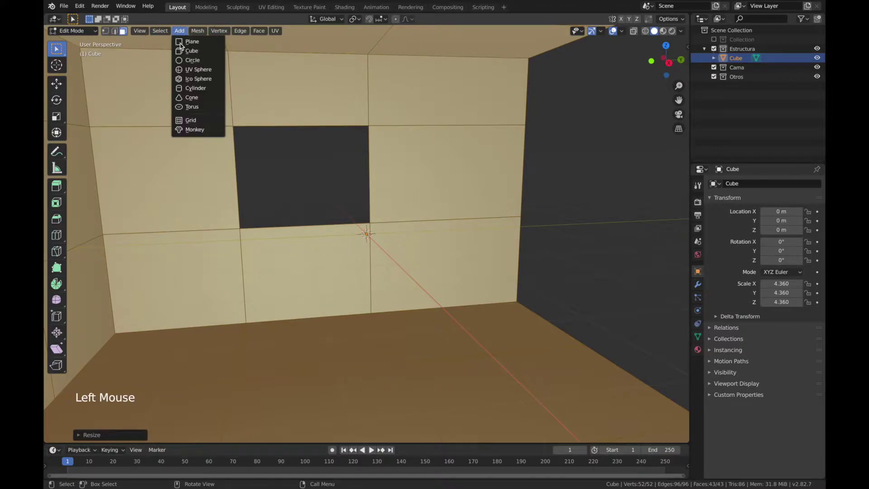
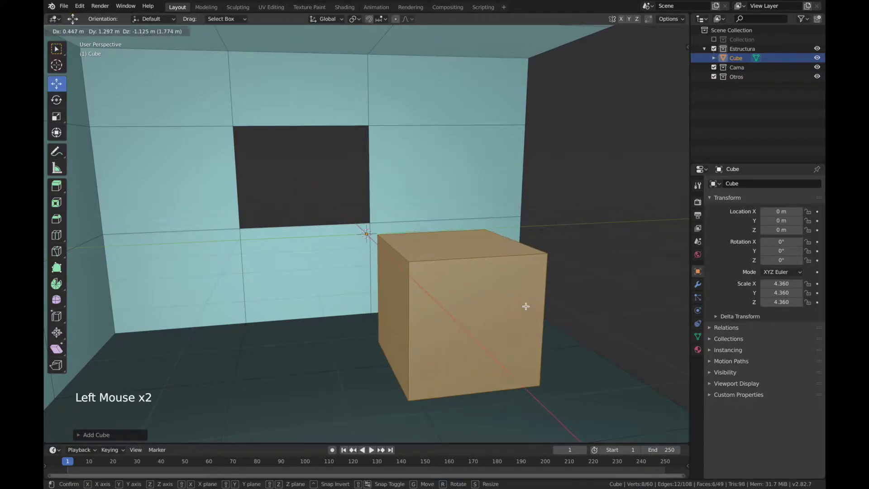
{"action": "key", "text": "s"}
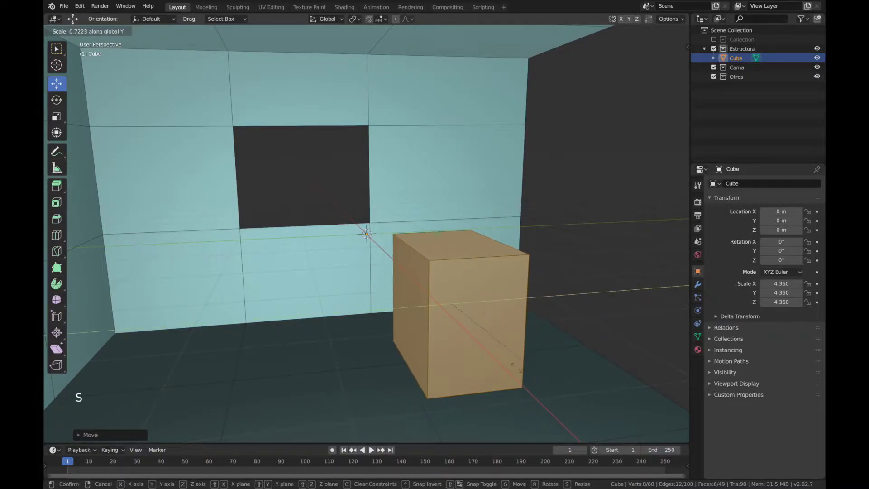
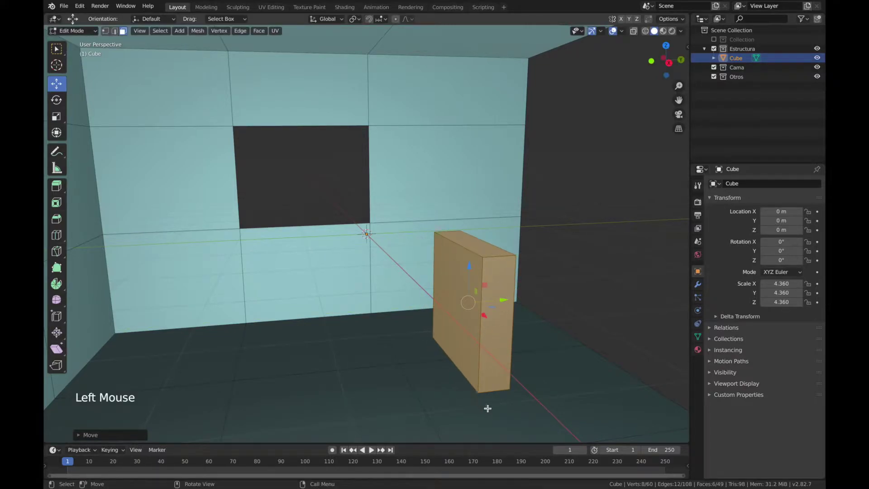
{"action": "key", "text": "s"}
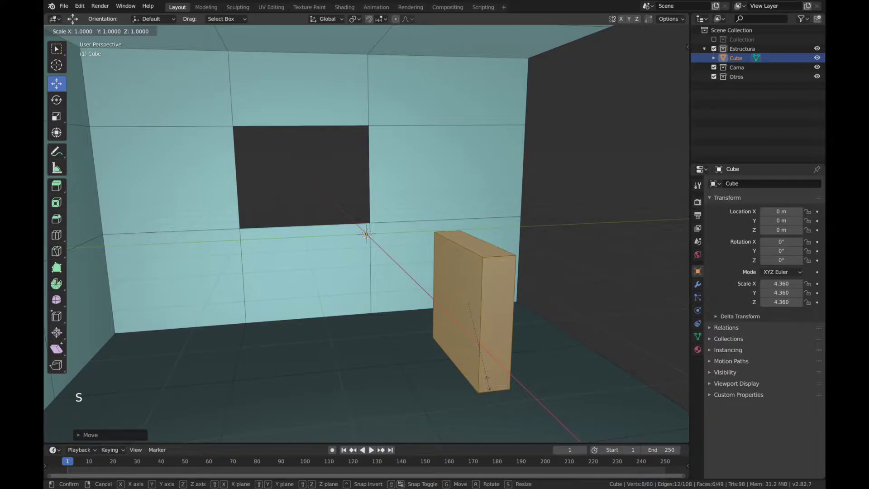
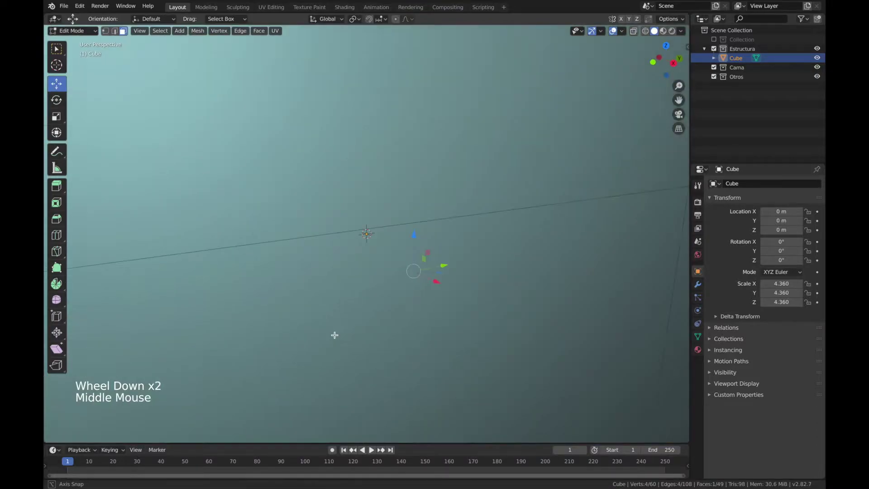
Step: Stretch the thin panel tall along Z so it pokes through the ceiling and floor
{"action": "scroll", "scroll_direction": "up", "scroll_amount": 3}
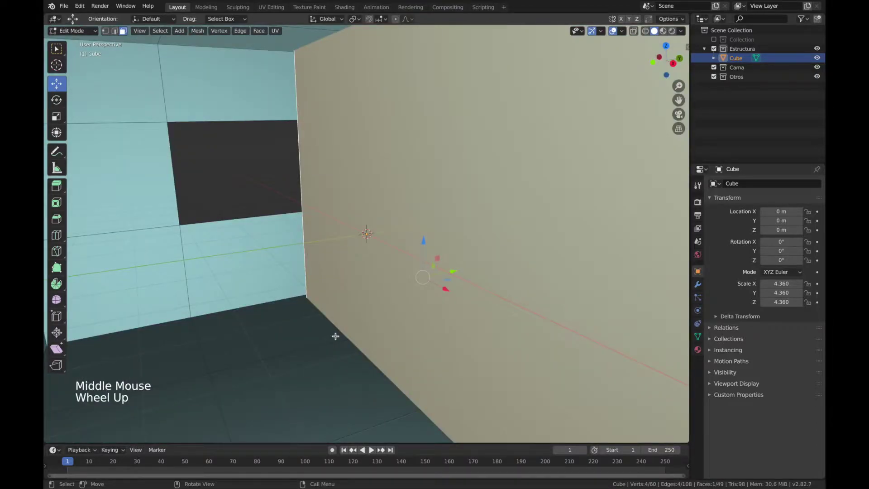
{"action": "scroll", "scroll_direction": "down", "scroll_amount": 3}
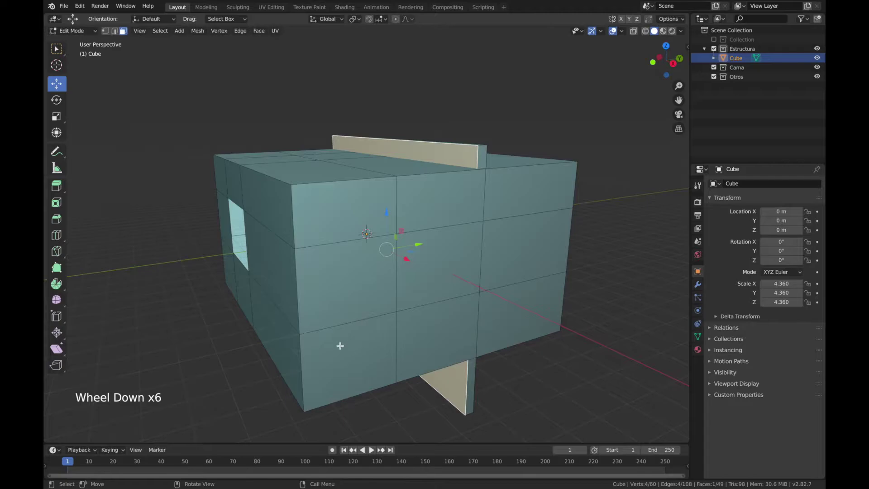
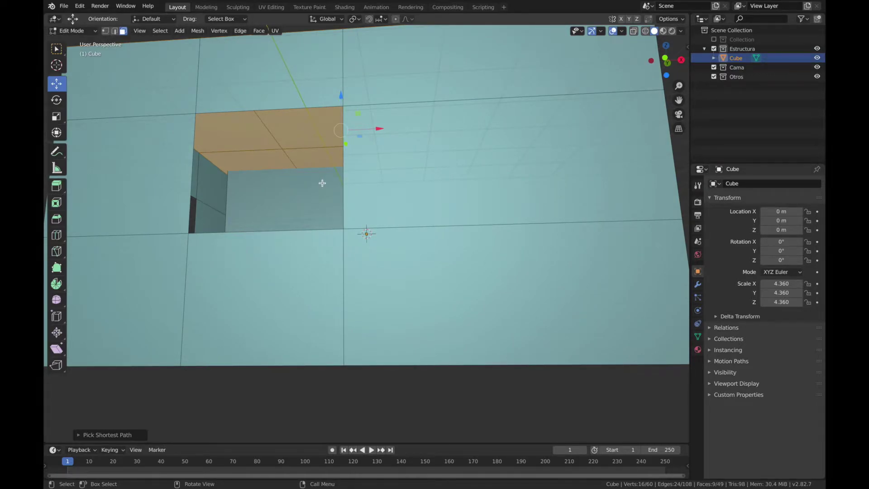
Step: Extrude a smaller rim from the window faces and push it inward along the normal
{"action": "key", "text": "e"}
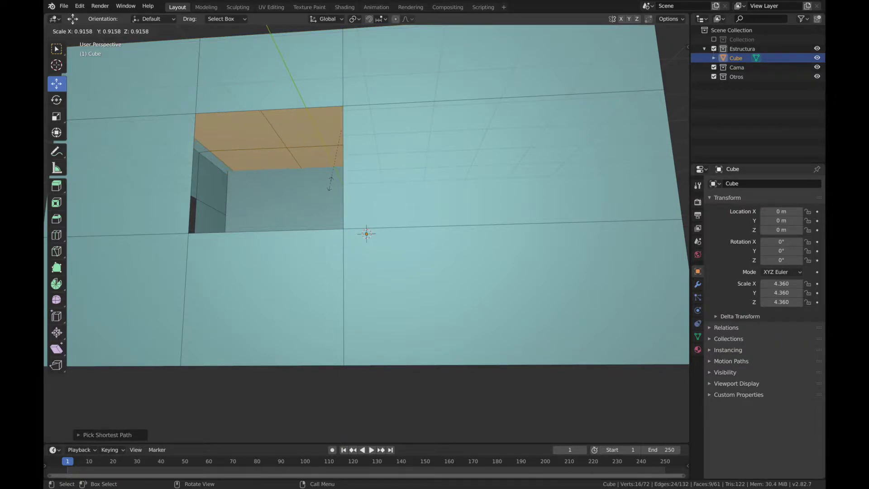
{"action": "key", "text": "e"}
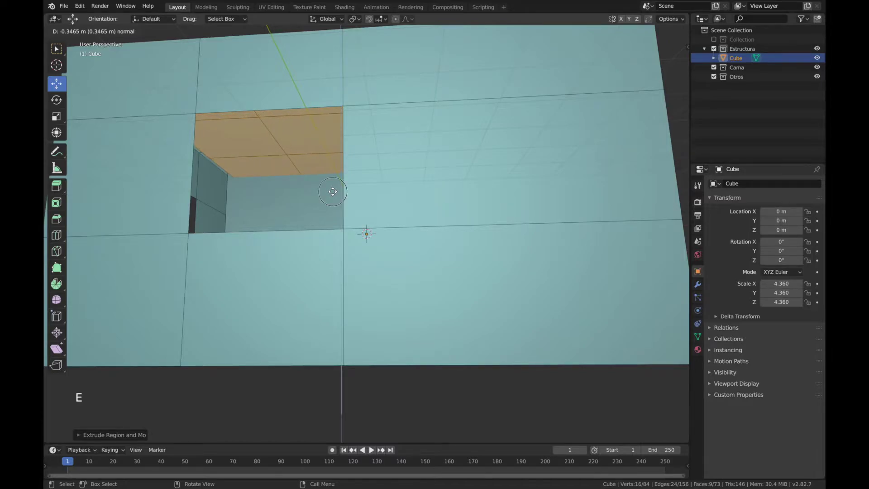
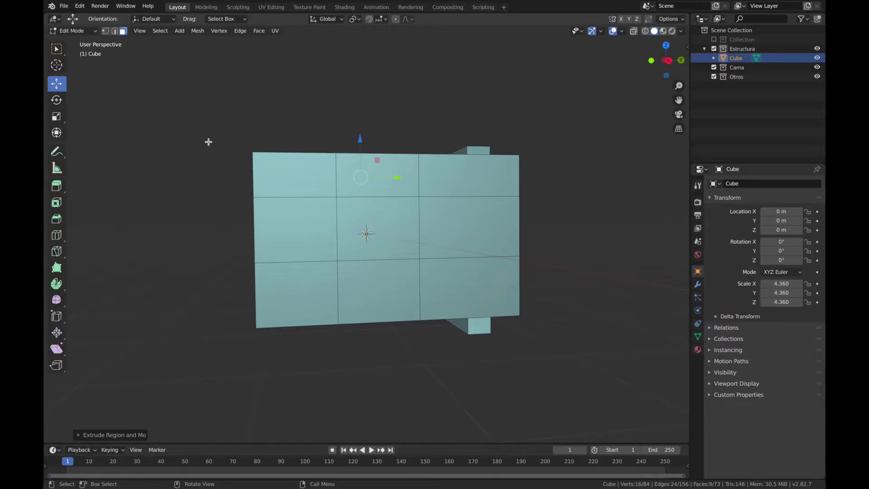
Step: Return the room to Object Mode and re-enable the collection holding the camera and light
{"action": "left_click", "coordinate": [93, 32]}
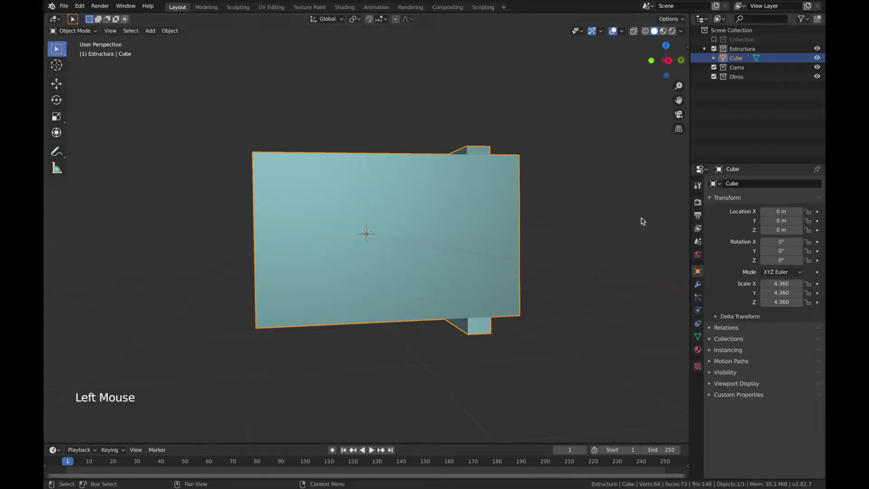
{"action": "left_click", "coordinate": [717, 42]}
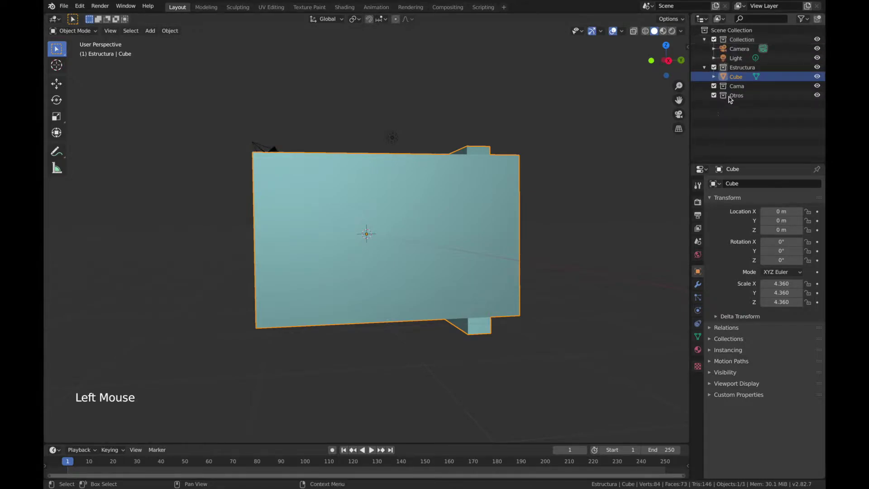
Step: Select the camera and move and rotate it inside the room facing the far wall
{"action": "left_click", "coordinate": [732, 47]}
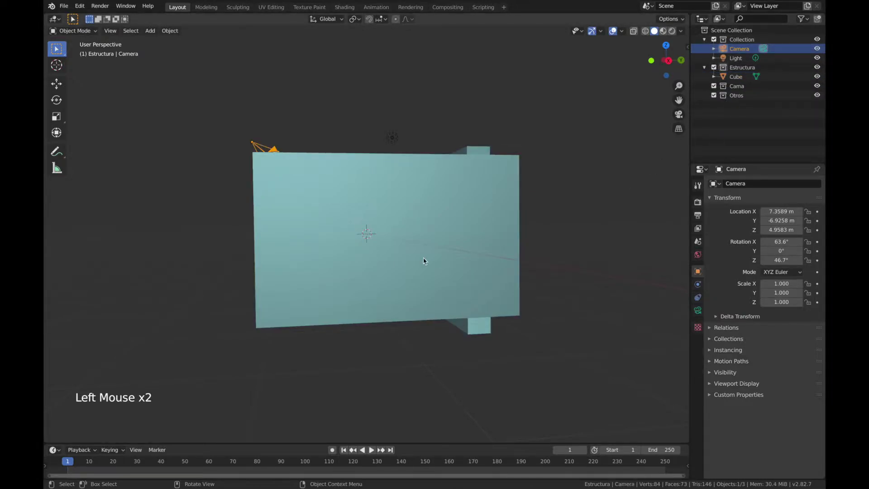
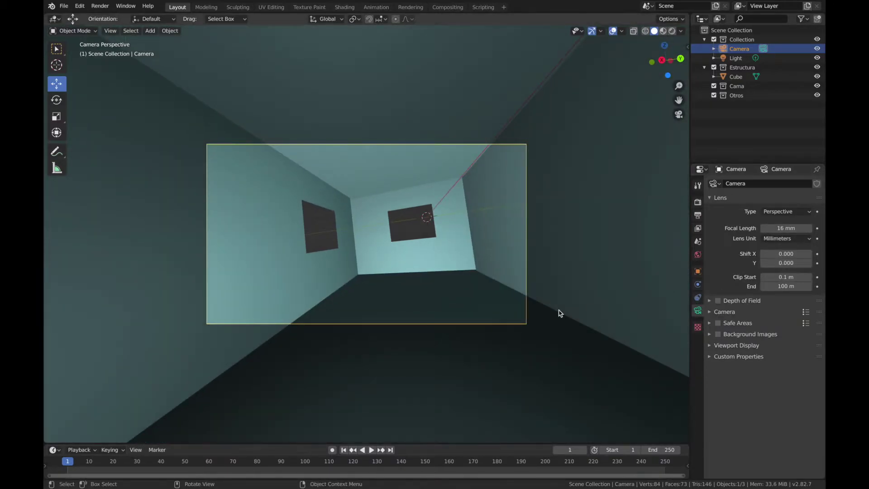
{"action": "left_click", "coordinate": [529, 296]}
{"action": "left_click", "coordinate": [526, 319]}
{"action": "key", "text": "g"}
{"action": "key", "text": "g"}
{"action": "key", "text": "r"}
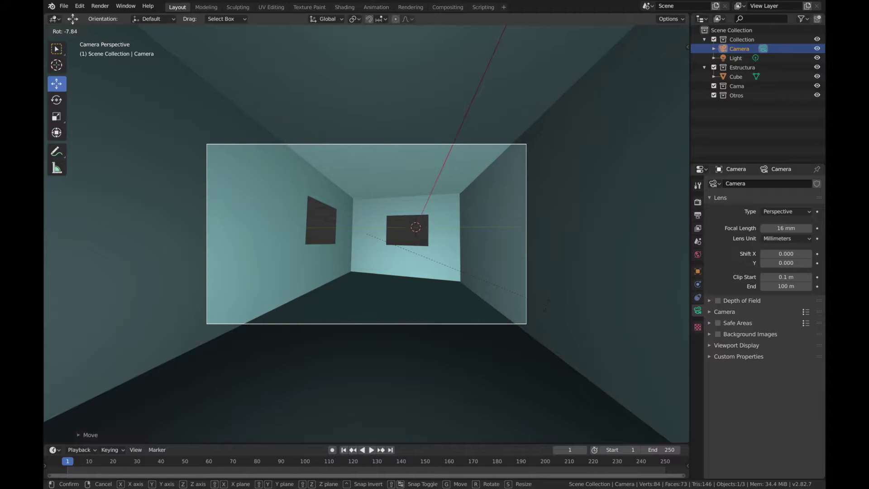
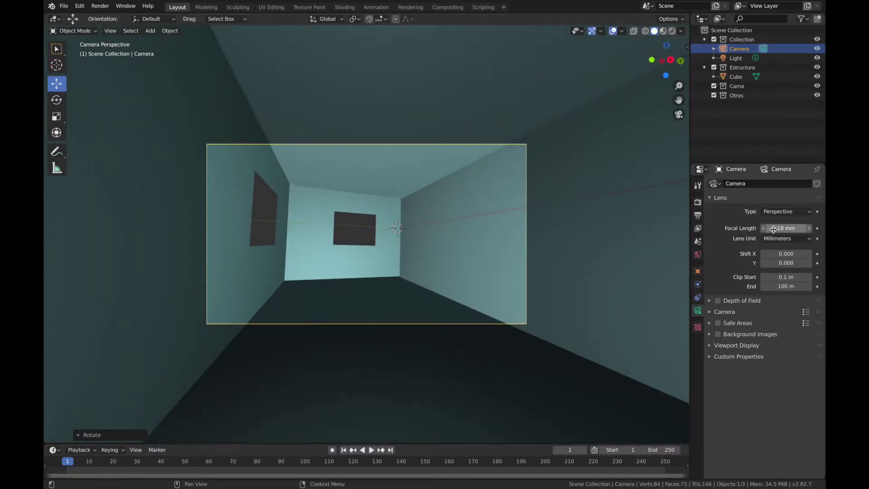
Step: Set the camera focal length to 18 mm and check the framing of both windows
{"action": "left_click", "coordinate": [452, 377]}
{"action": "key", "text": "KP_0"}
{"action": "scroll", "scroll_direction": "down", "scroll_amount": 3}
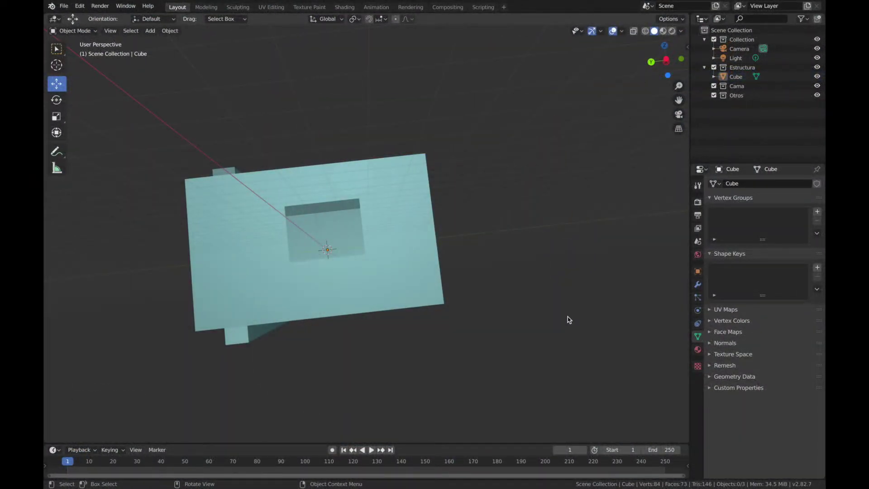
{"action": "key", "text": "KP_0"}
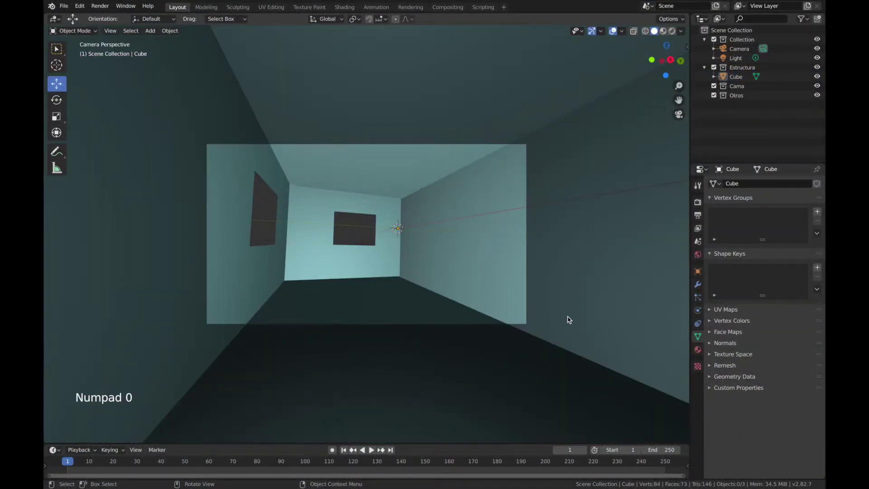
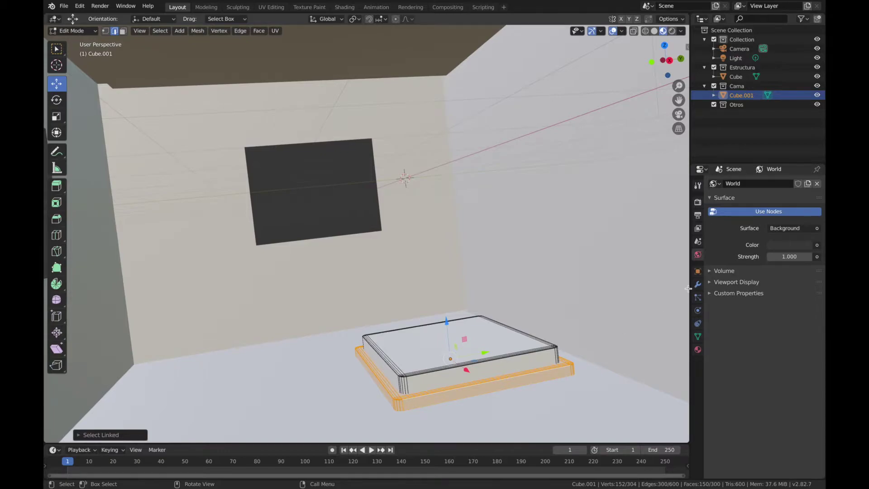
Step: Give the bed two materials, white mattress and dark blue base, then leave Edit Mode
{"action": "left_click", "coordinate": [703, 354]}
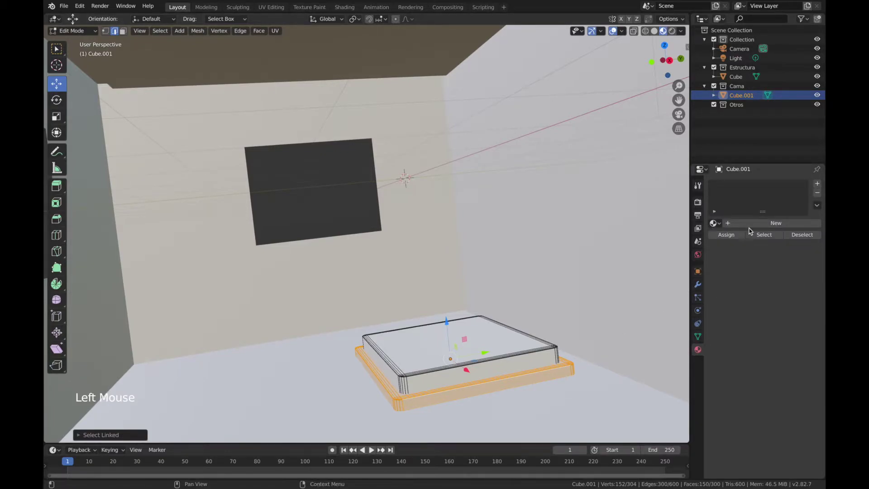
{"action": "left_click", "coordinate": [751, 226]}
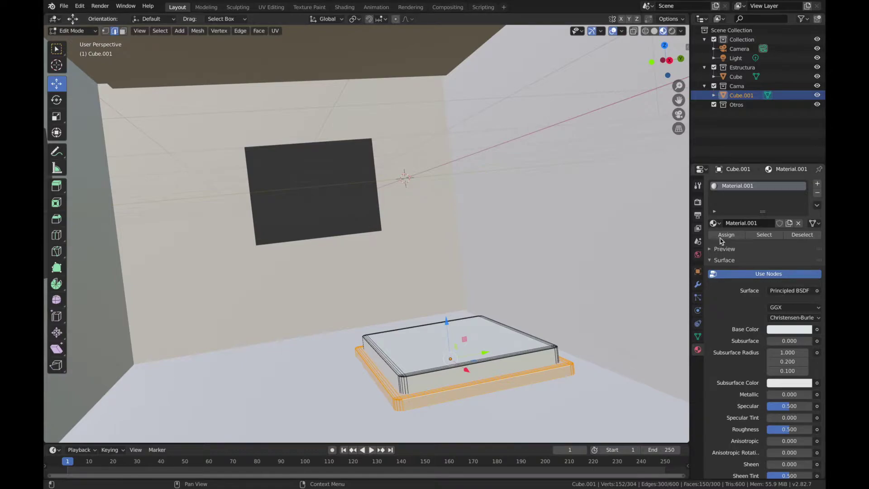
{"action": "left_click", "coordinate": [816, 187]}
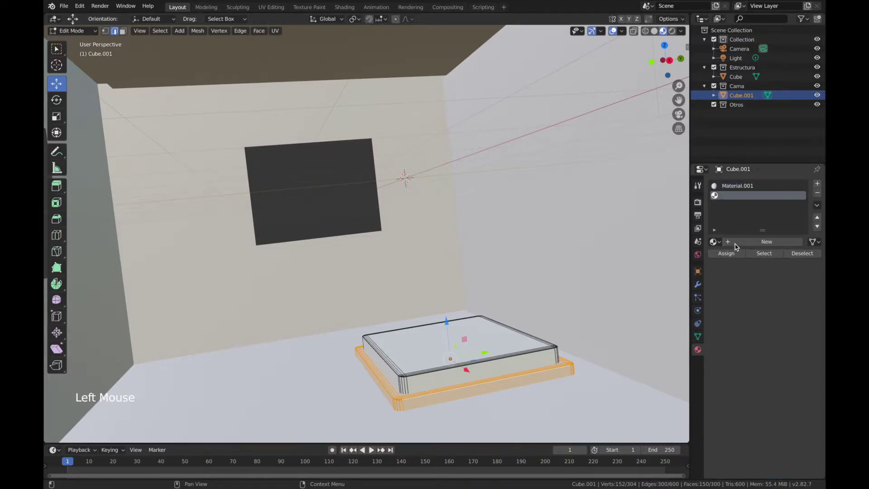
{"action": "left_click", "coordinate": [738, 247]}
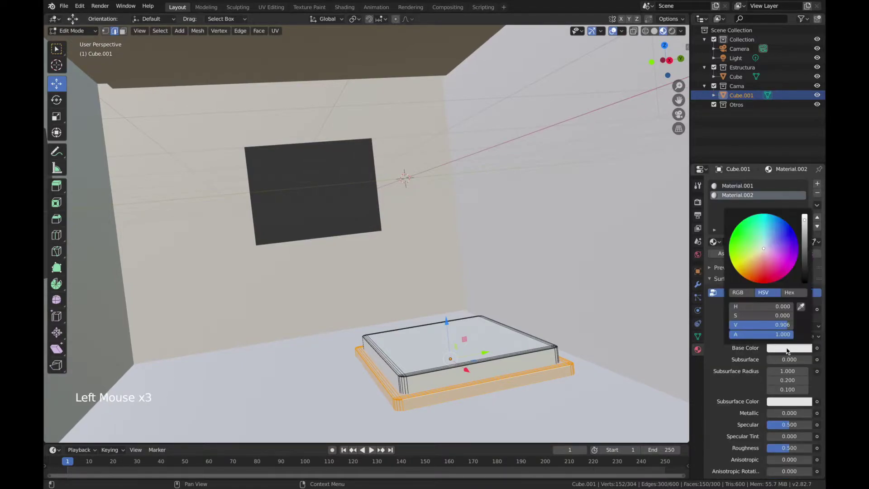
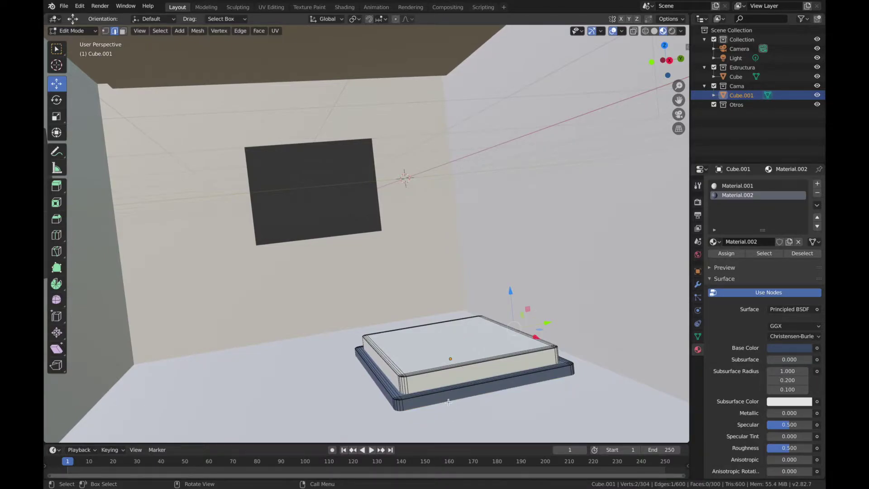
{"action": "left_click", "coordinate": [91, 33]}
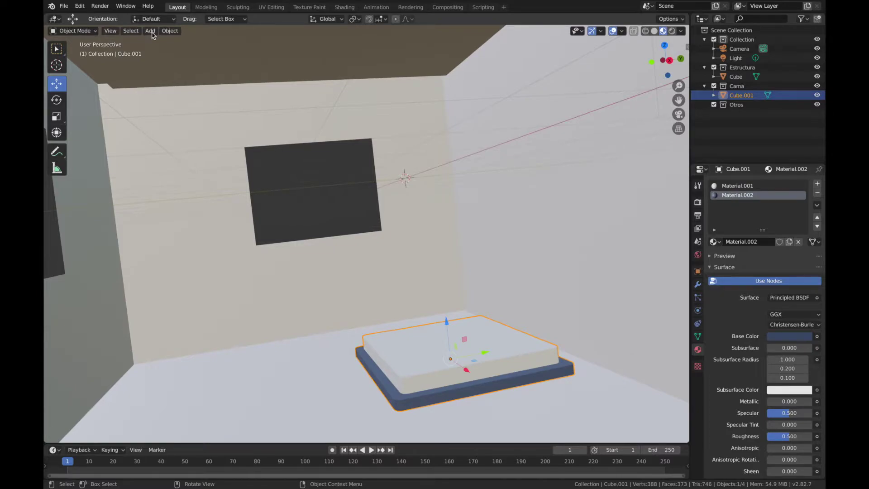
Step: Add a plane, lower it onto the mattress and scale it up to cover the bed
{"action": "left_click", "coordinate": [154, 34]}
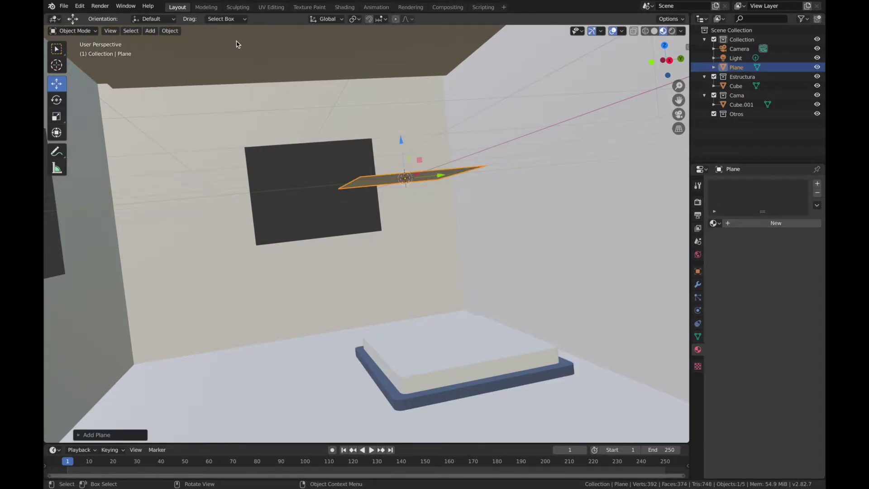
{"action": "left_click", "coordinate": [413, 159]}
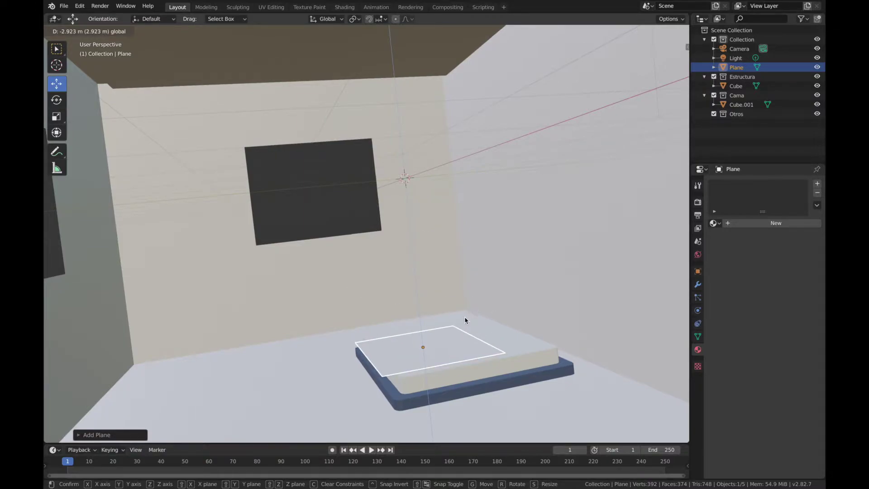
{"action": "left_click", "coordinate": [433, 348]}
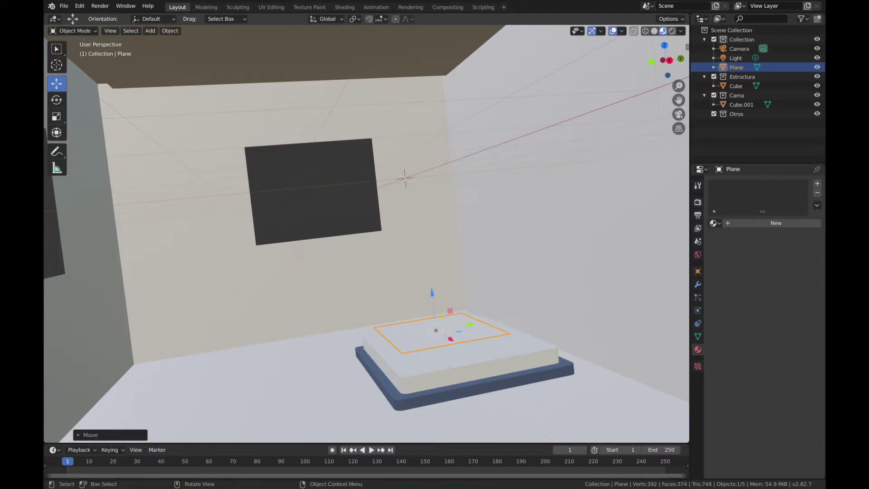
{"action": "key", "text": "s"}
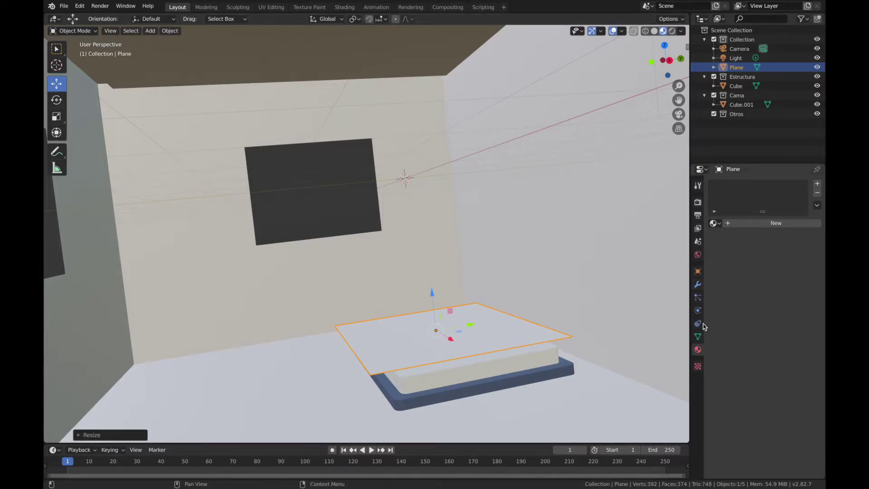
Step: Give the blanket plane a new material with a dark blue Base Color
{"action": "left_click", "coordinate": [748, 229]}
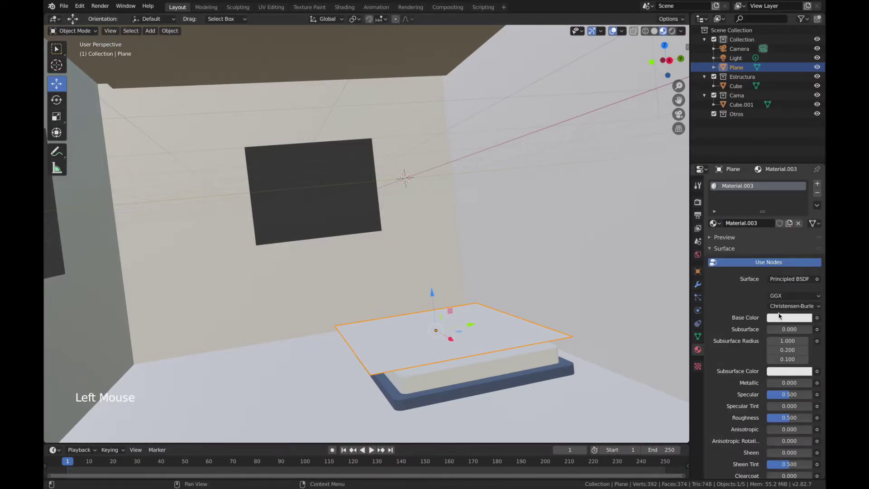
{"action": "left_click", "coordinate": [783, 320]}
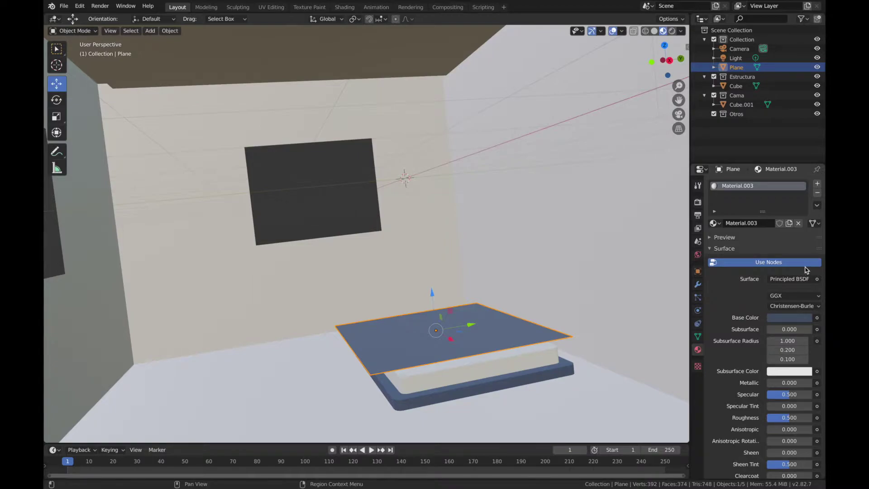
{"action": "left_click", "coordinate": [804, 294]}
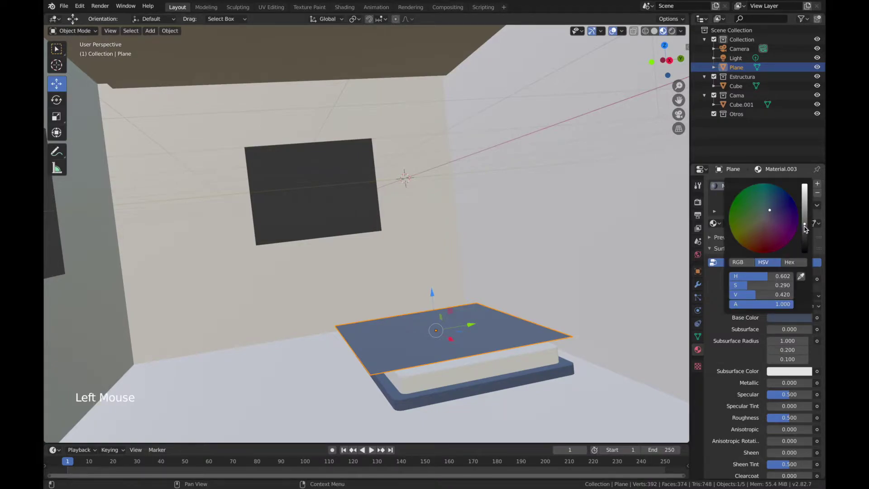
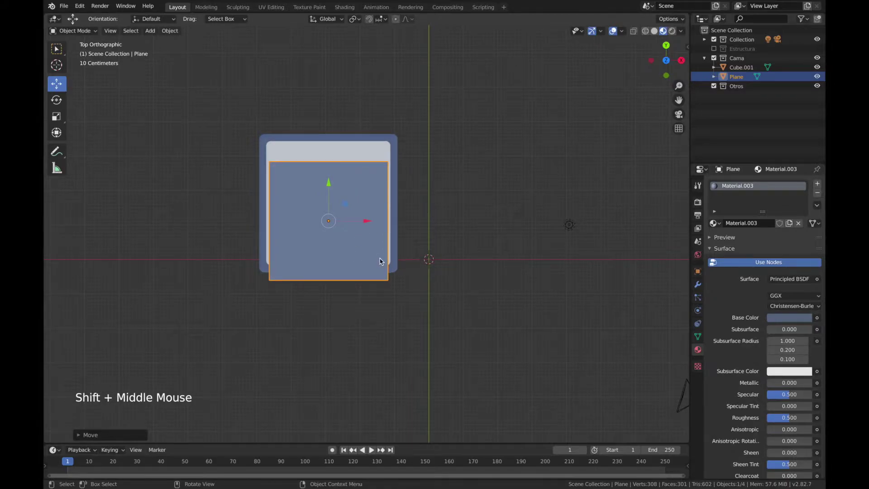
Step: Scale the blanket along X to the bed's full width and enter Edit Mode
{"action": "key", "text": "s"}
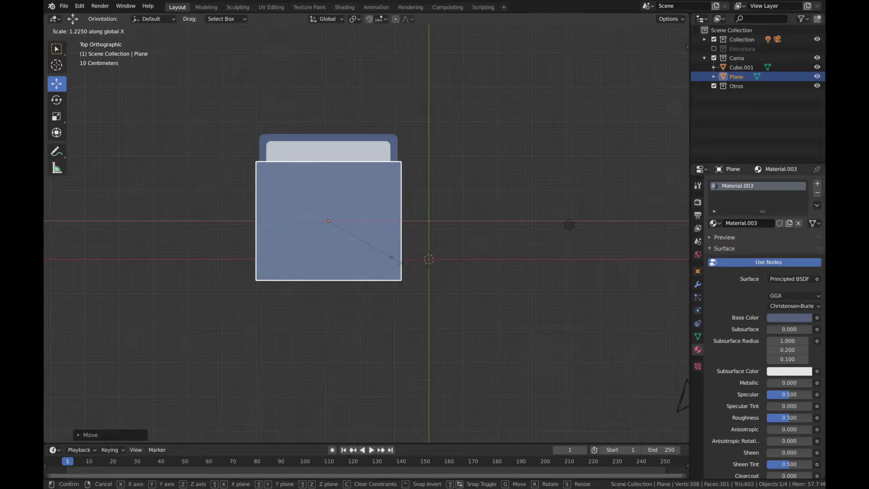
{"action": "key", "text": "super+z"}
Step: Slice the blanket into many parallel strips with loop cuts (Ctrl+R)
{"action": "key", "text": "ctrl+r"}
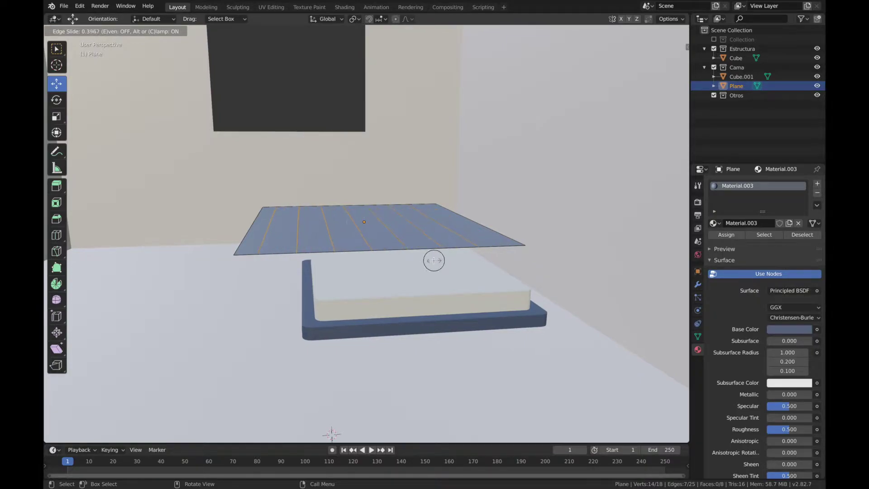
{"action": "key", "text": "ctrl+r"}
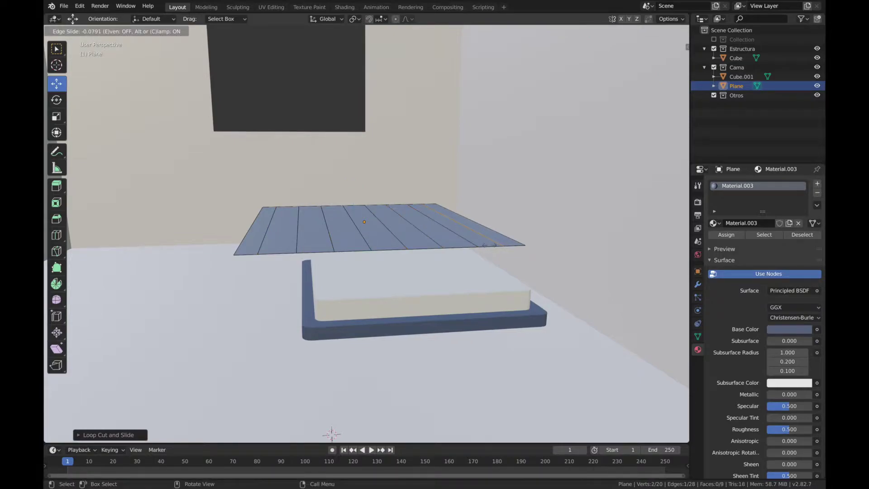
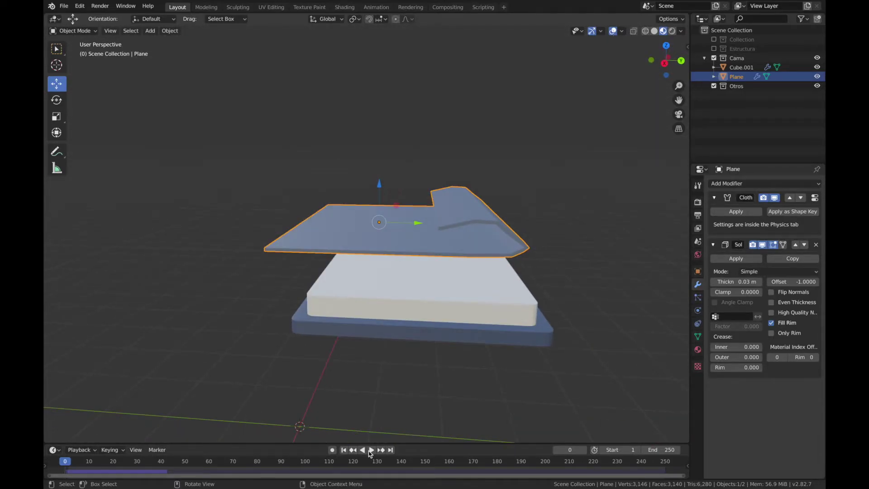
Step: Play the cloth simulation, then apply the Cloth and Solidify modifiers to the blanket
{"action": "left_click", "coordinate": [374, 455]}
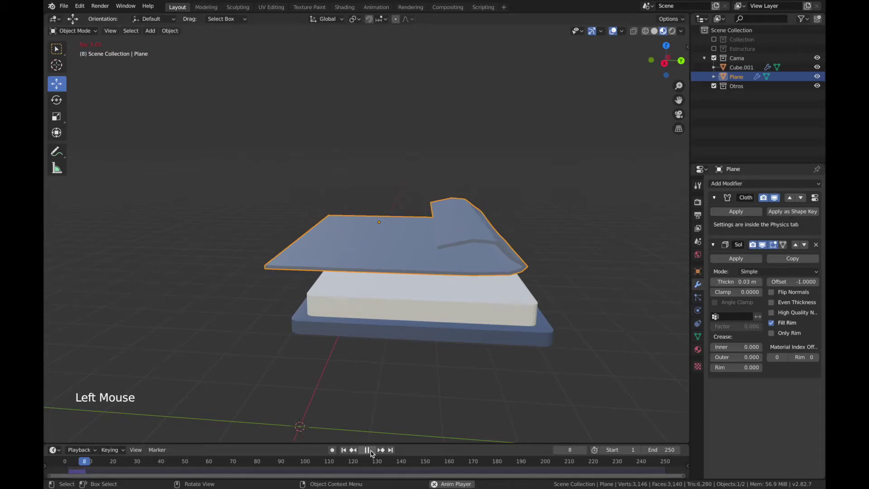
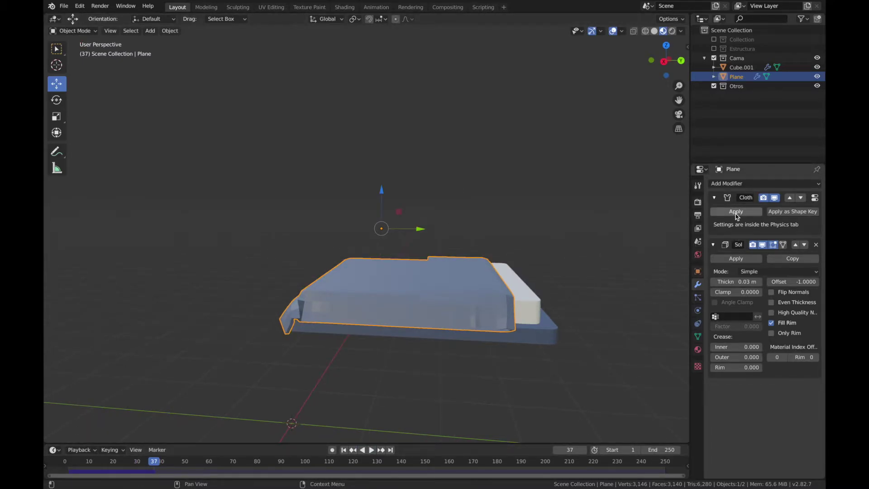
{"action": "left_click", "coordinate": [738, 216]}
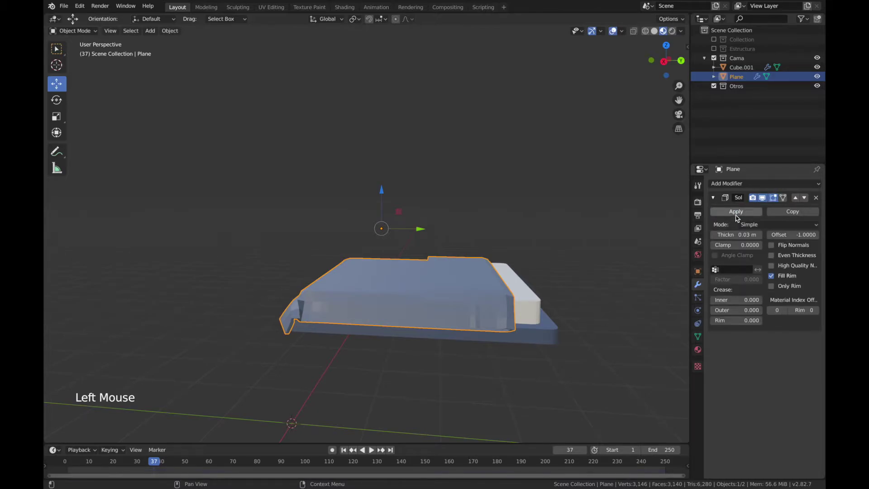
{"action": "left_click", "coordinate": [738, 215]}
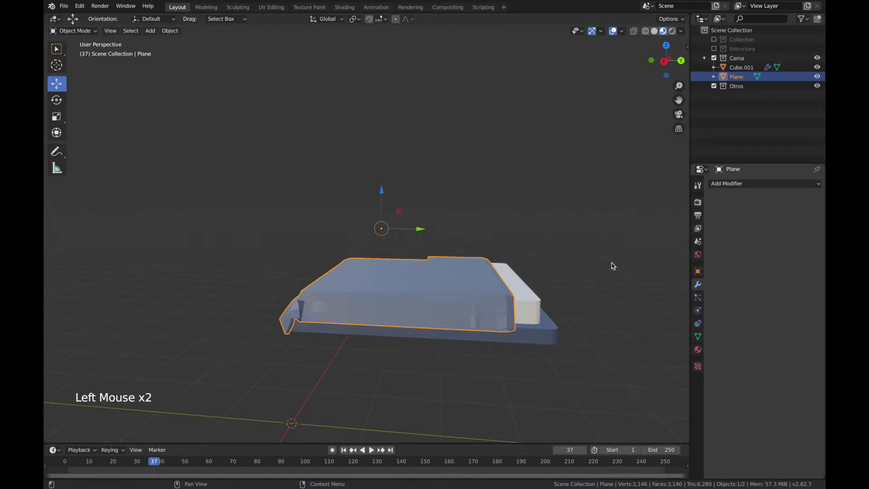
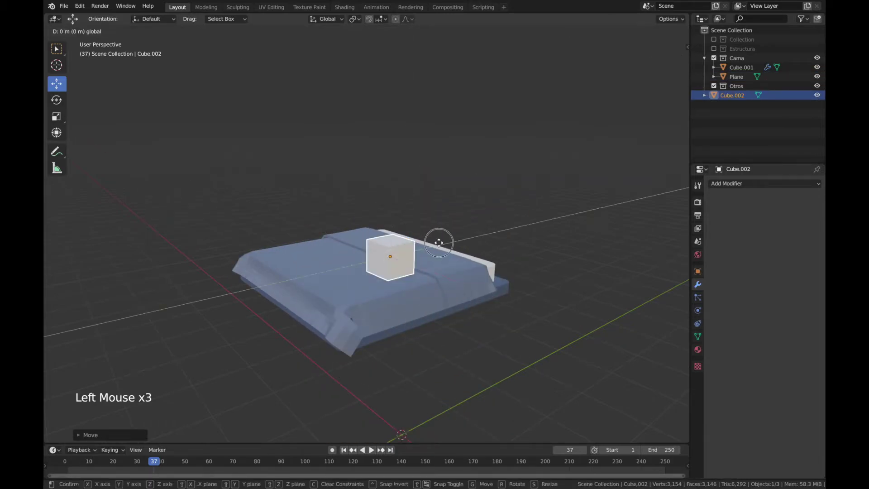
Step: Flatten the new cube vertically into a pillow shape above the bed's head
{"action": "key", "text": "s"}
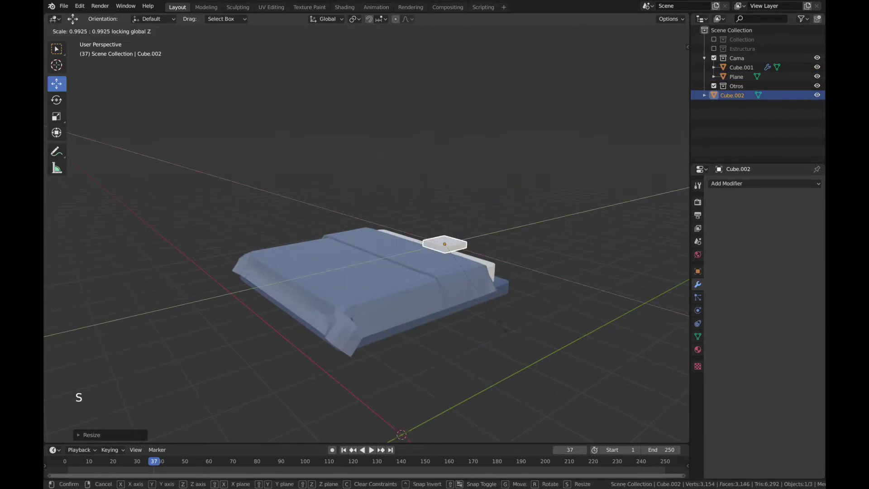
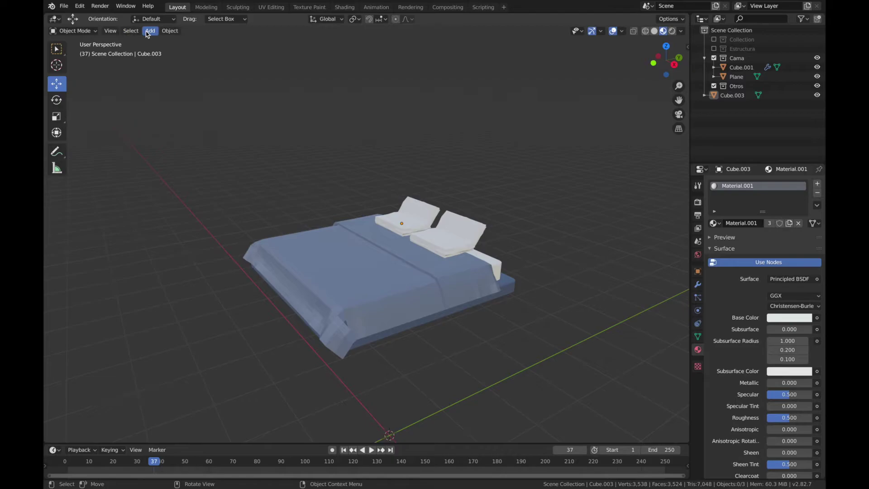
Step: Add a rug plane and move it toward the bed's foot end in top view
{"action": "left_click", "coordinate": [149, 34]}
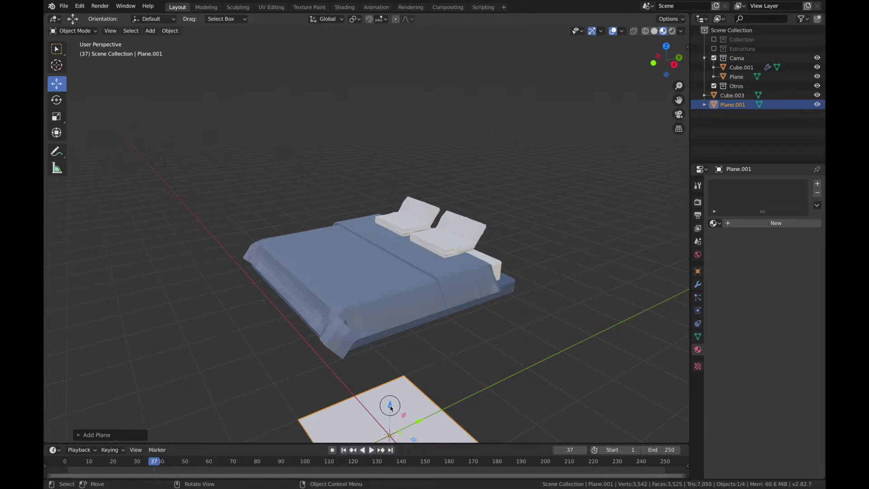
{"action": "left_click", "coordinate": [390, 389]}
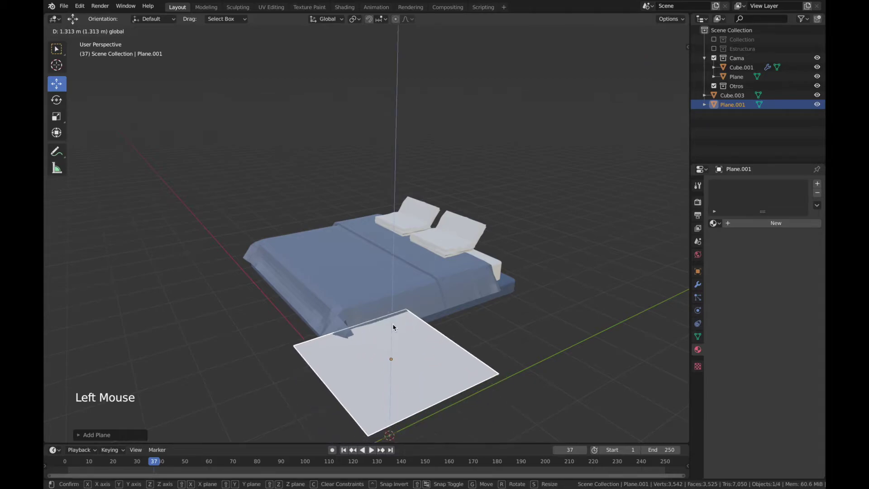
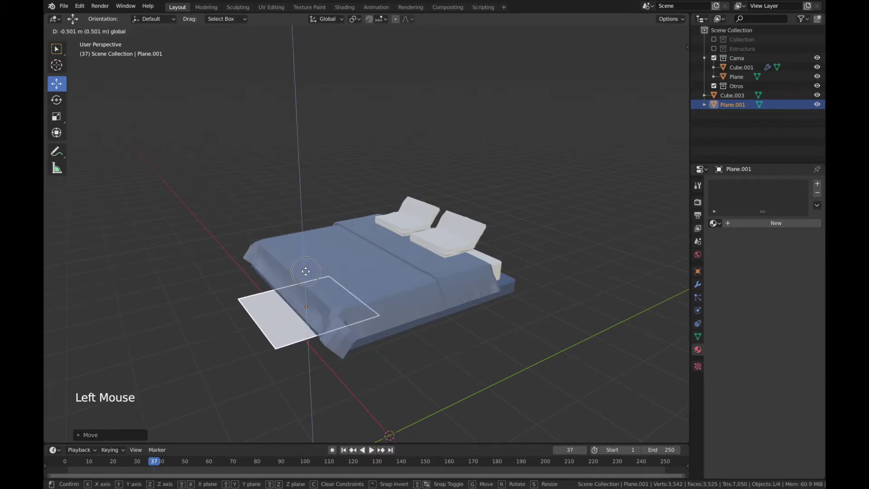
{"action": "key", "text": "KP_7"}
{"action": "left_click", "coordinate": [297, 194]}
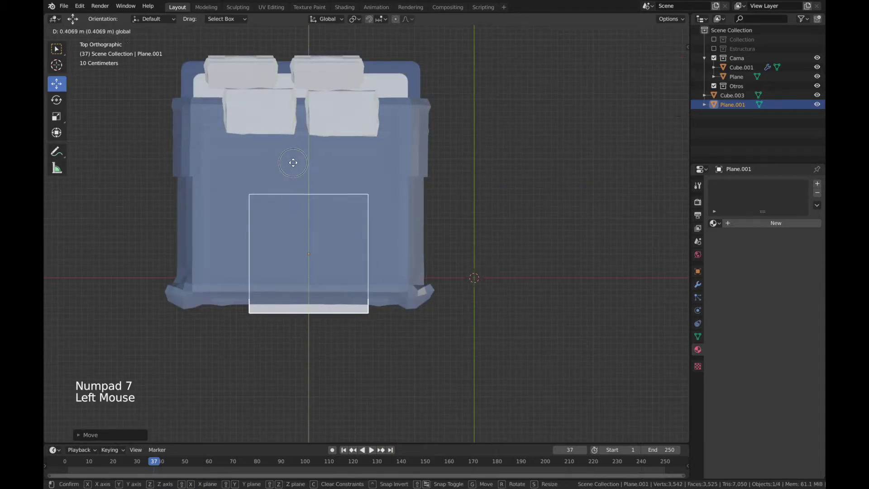
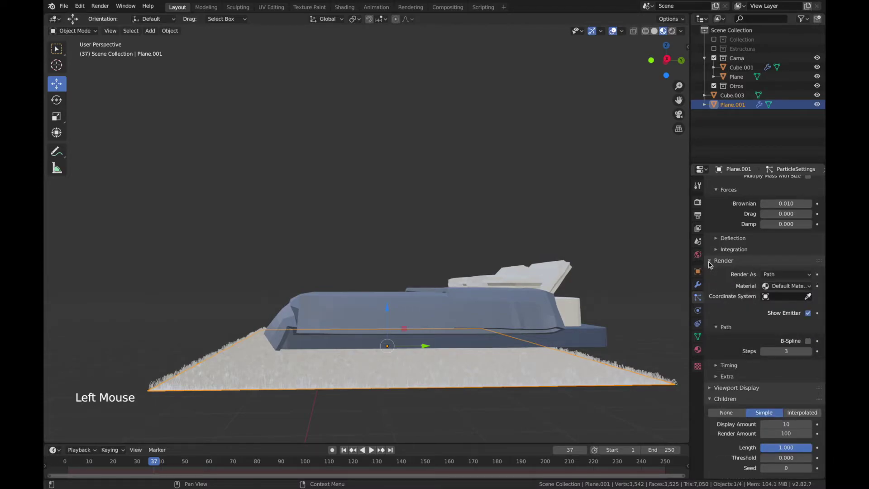
Step: Orbit the view to see the hair-covered rug from above
{"action": "middle_click", "coordinate": [431, 403]}
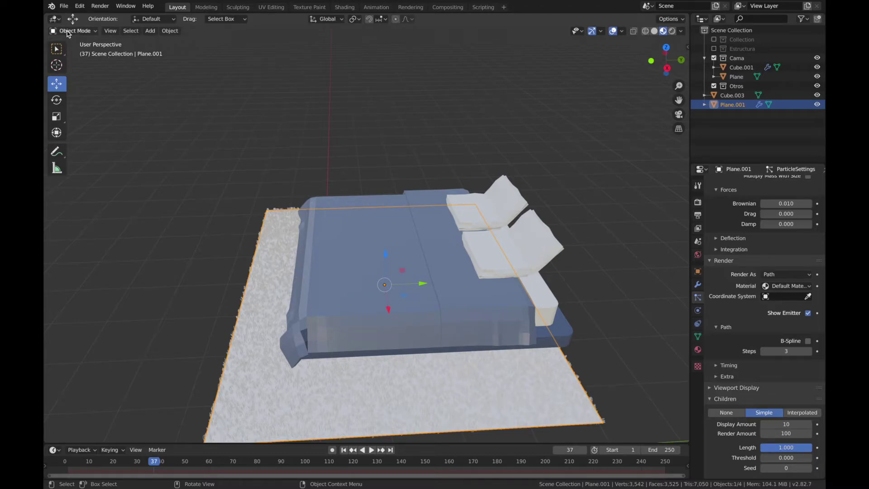
Step: Comb the rug's hair strands into swirls in Particle Edit, then return to Object Mode
{"action": "left_click", "coordinate": [70, 34]}
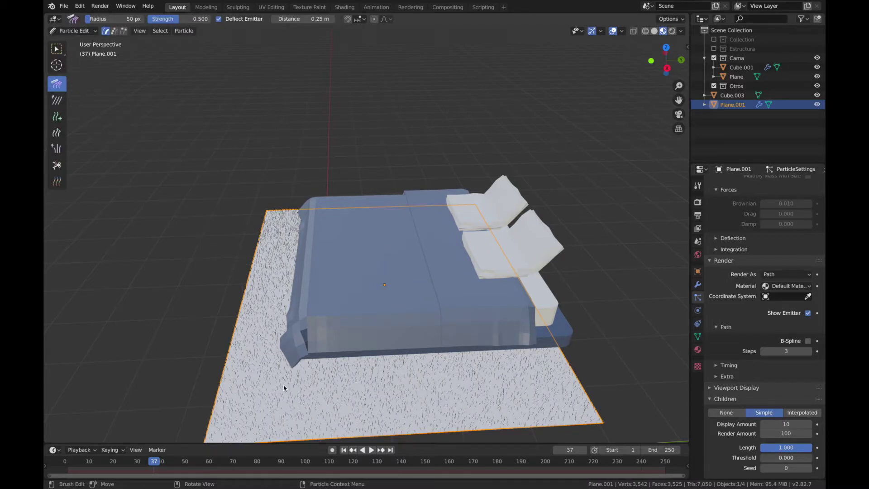
{"action": "left_click", "coordinate": [319, 393]}
{"action": "left_click", "coordinate": [433, 385]}
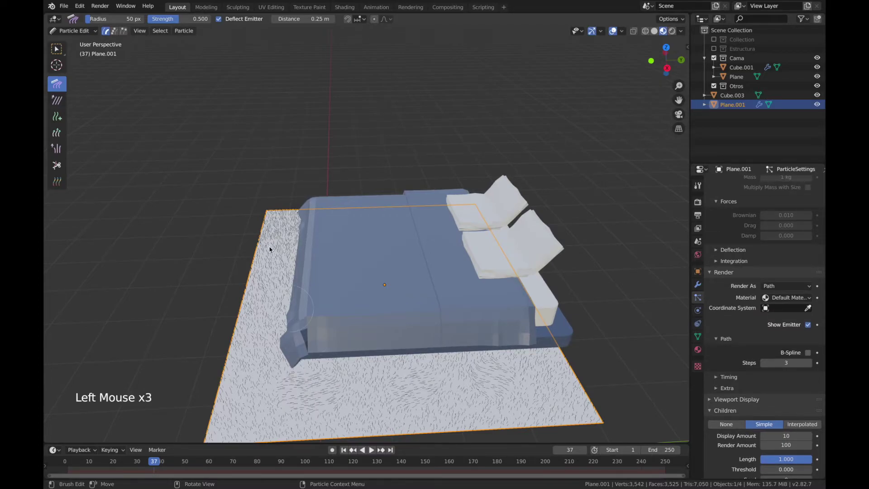
{"action": "left_click", "coordinate": [264, 261]}
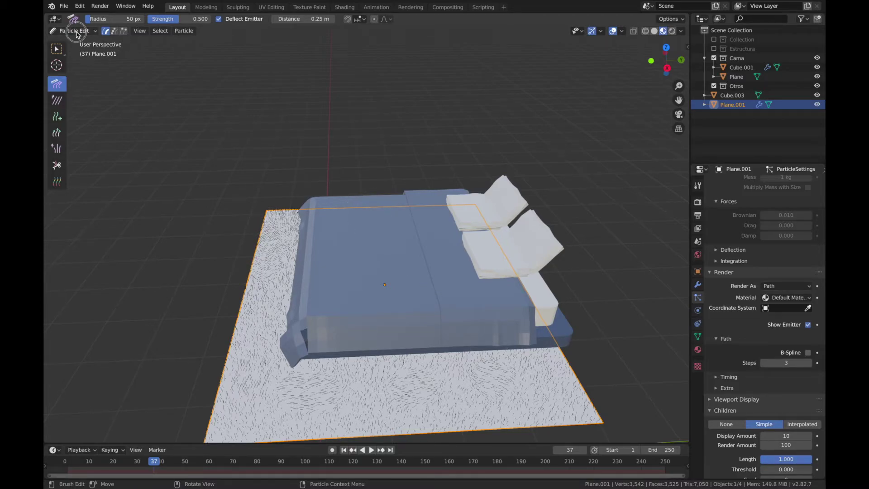
{"action": "left_click", "coordinate": [77, 34]}
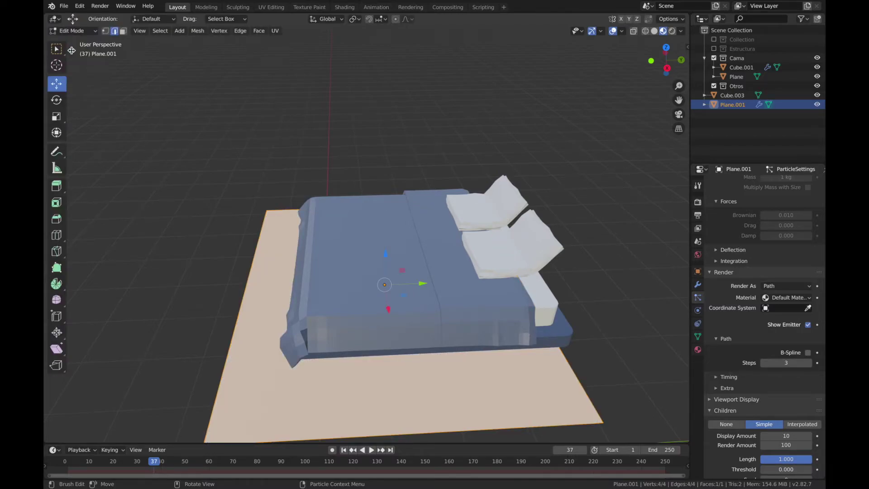
{"action": "left_click", "coordinate": [76, 36]}
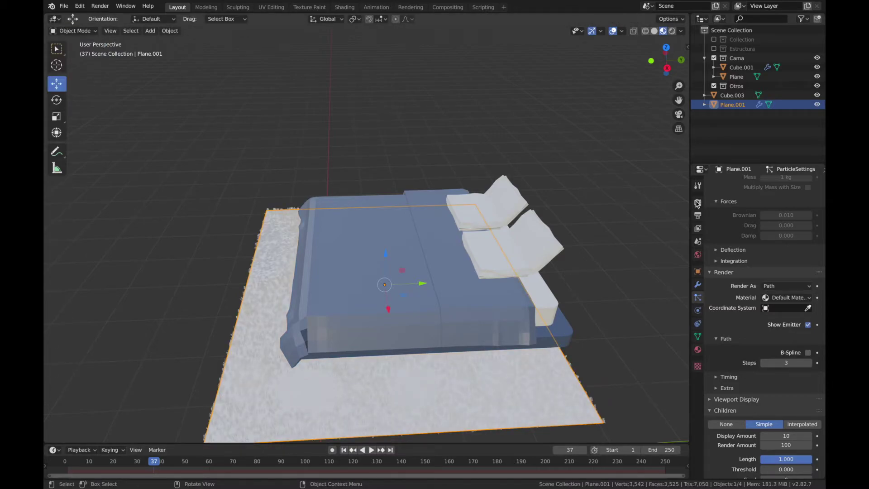
Step: Set the Hair Shape Type to Strip in Render Properties for fuller rug fibers
{"action": "left_click", "coordinate": [699, 204]}
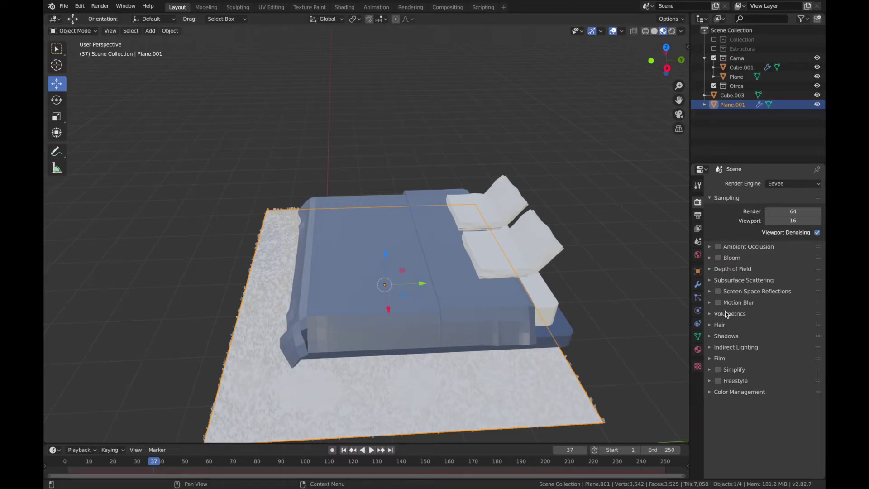
{"action": "left_click", "coordinate": [712, 327]}
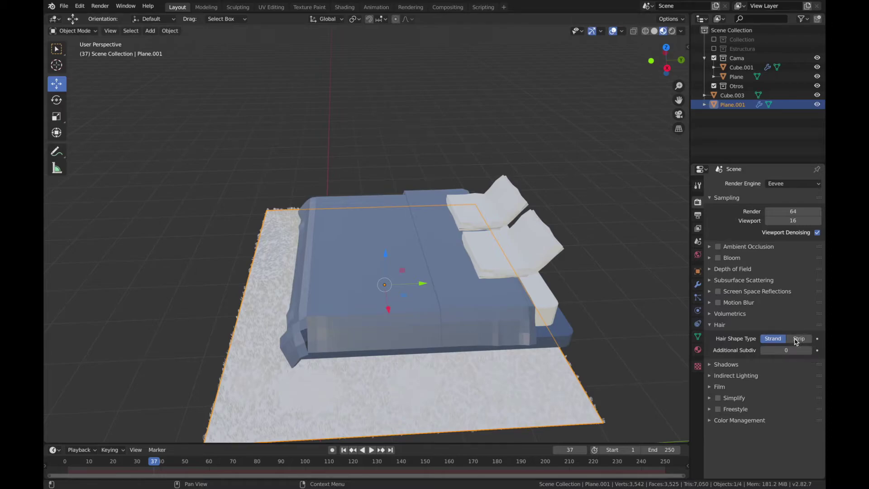
{"action": "left_click", "coordinate": [797, 340]}
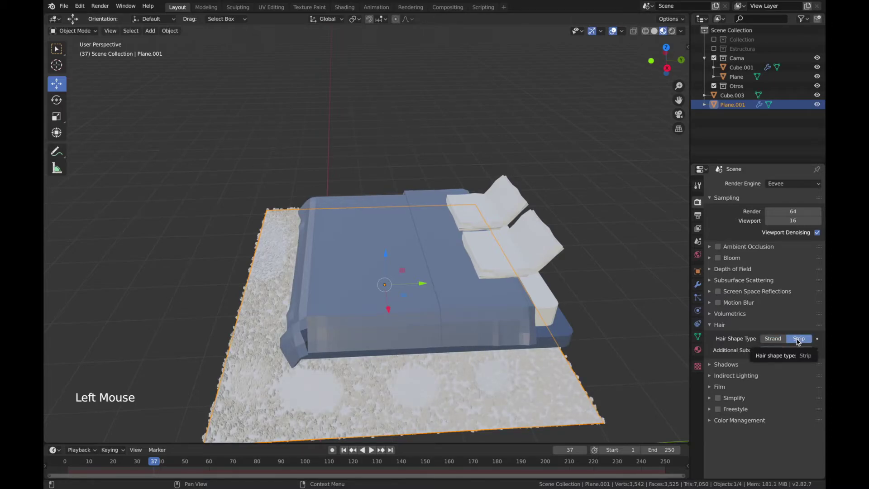
{"action": "middle_click", "coordinate": [343, 358]}
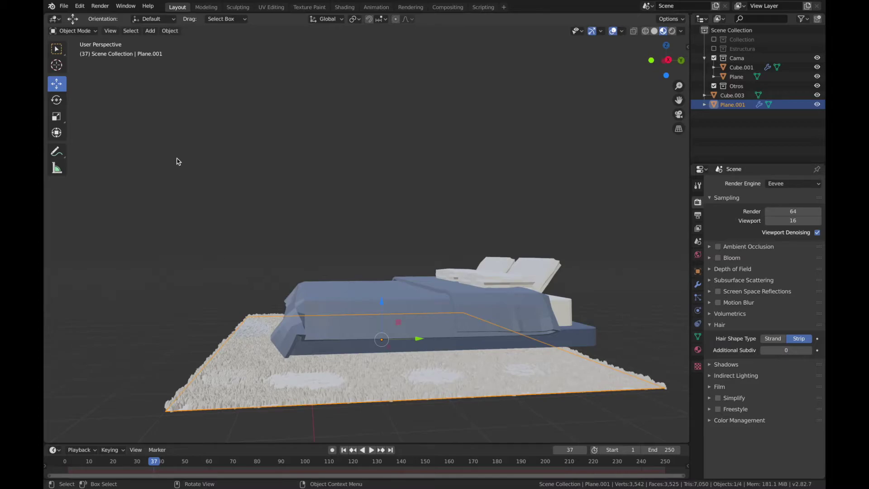
Step: Comb the rug's hair further into swirling patterns, then return to Object Mode
{"action": "left_click", "coordinate": [91, 31]}
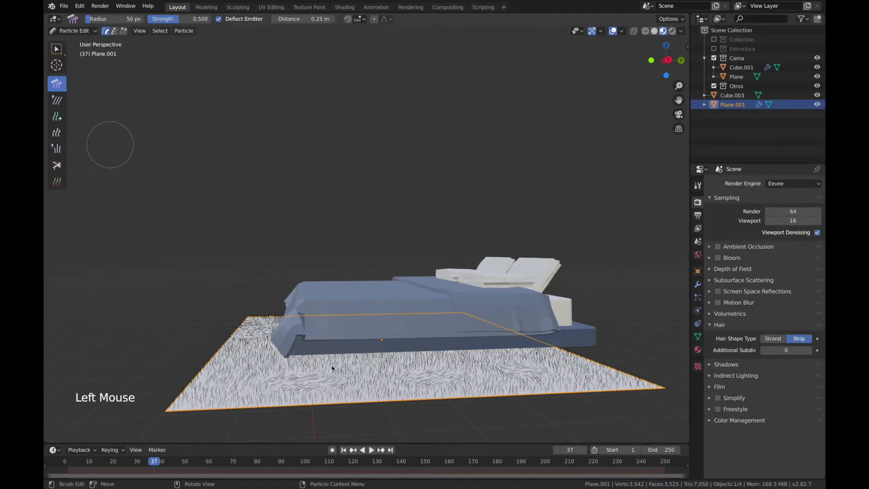
{"action": "left_click", "coordinate": [523, 371]}
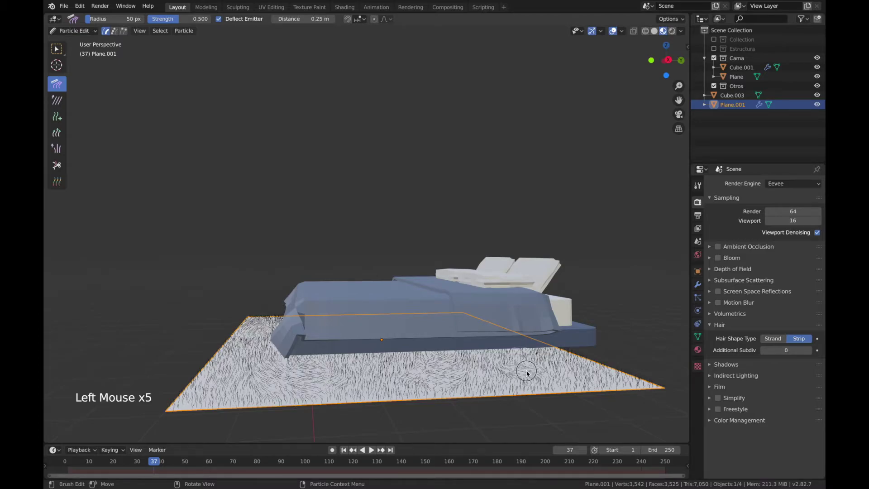
{"action": "left_click", "coordinate": [583, 374]}
{"action": "left_click", "coordinate": [367, 378]}
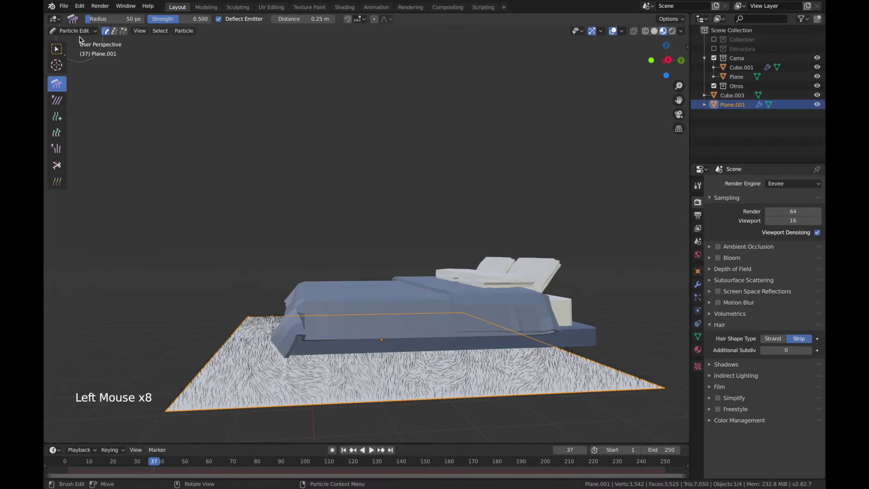
{"action": "left_click", "coordinate": [81, 37]}
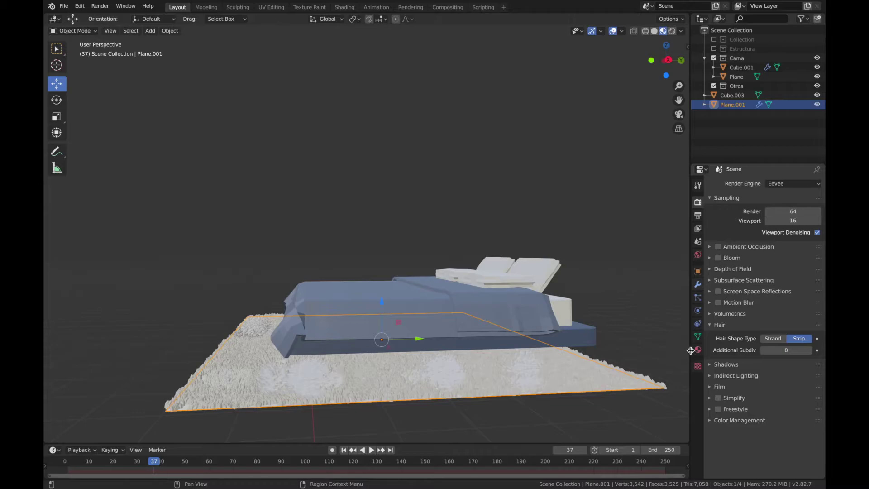
Step: Create new material Material.004 on the rug and pick a light blue base colour
{"action": "left_click", "coordinate": [700, 353]}
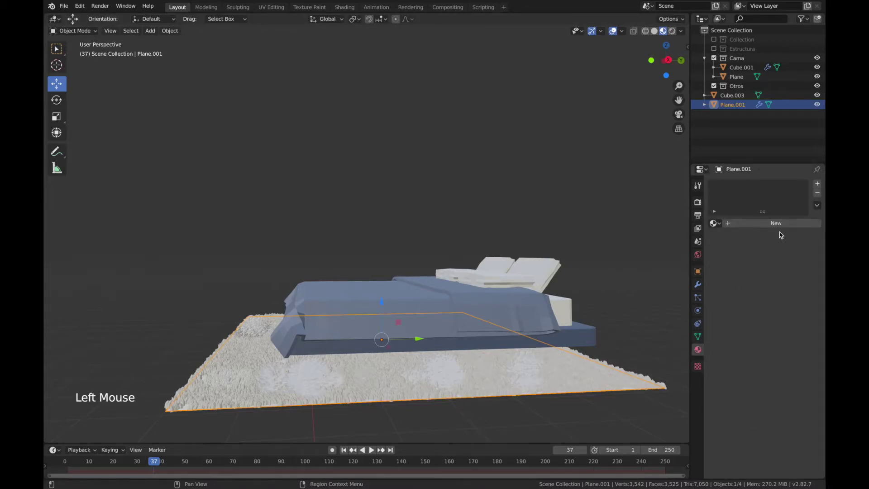
{"action": "left_click", "coordinate": [780, 226]}
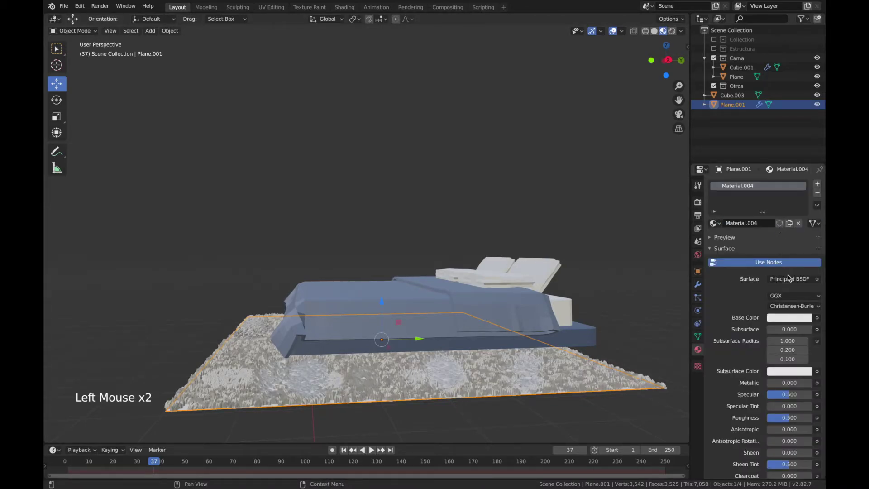
{"action": "left_click", "coordinate": [780, 320]}
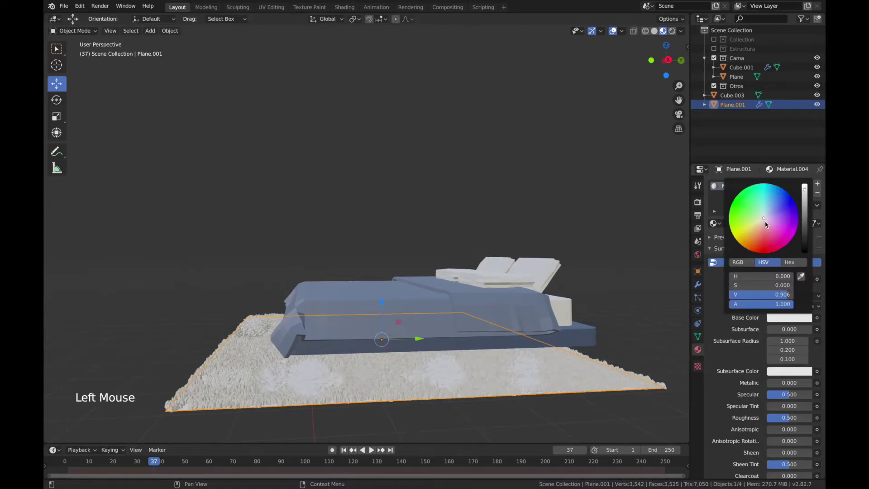